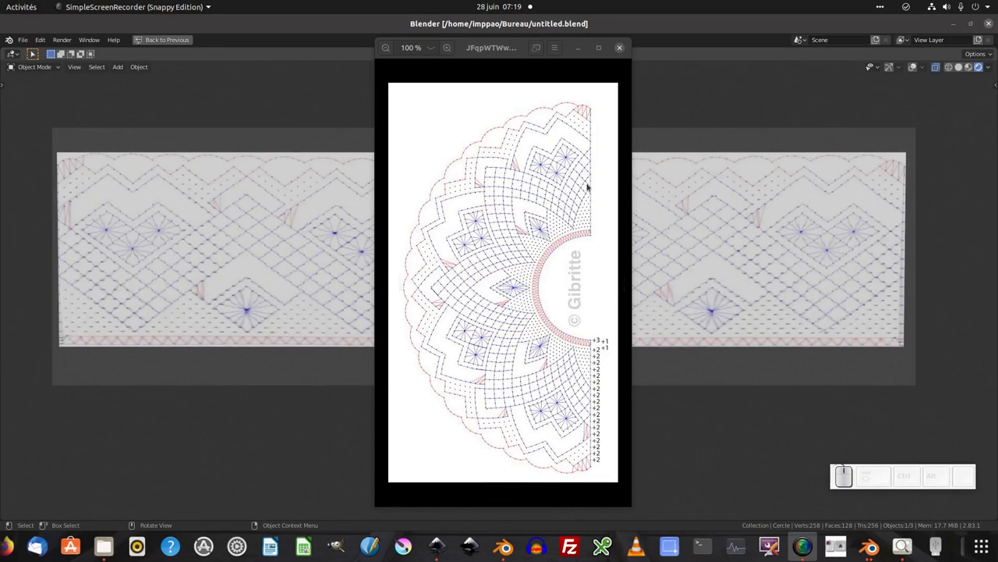
Close the Image Viewer preview of the half-circle lace pattern and reach Blender's File menu.
{"action": "left_click", "coordinate": [584, 47]}
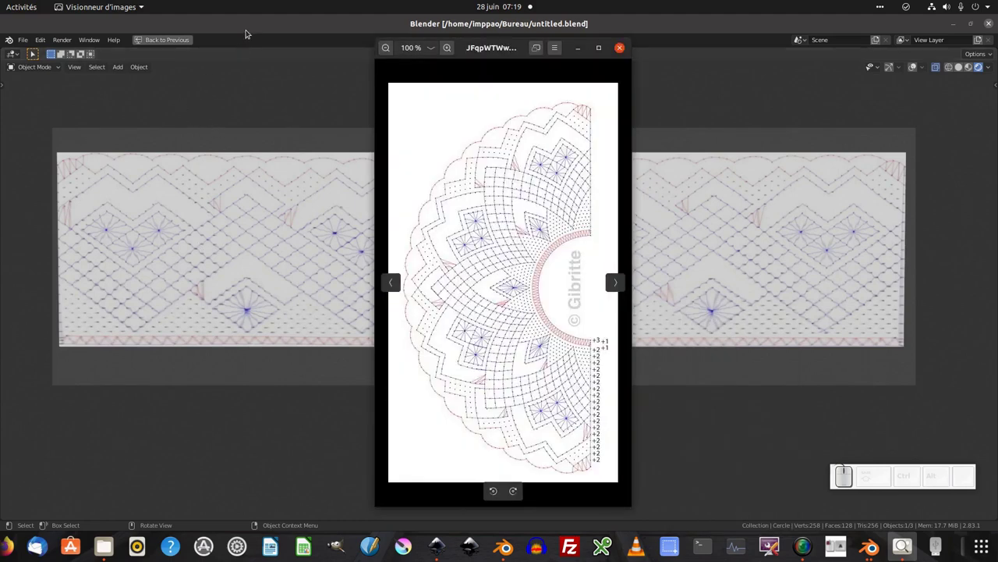
{"action": "left_click", "coordinate": [249, 30]}
{"action": "left_click", "coordinate": [22, 43]}
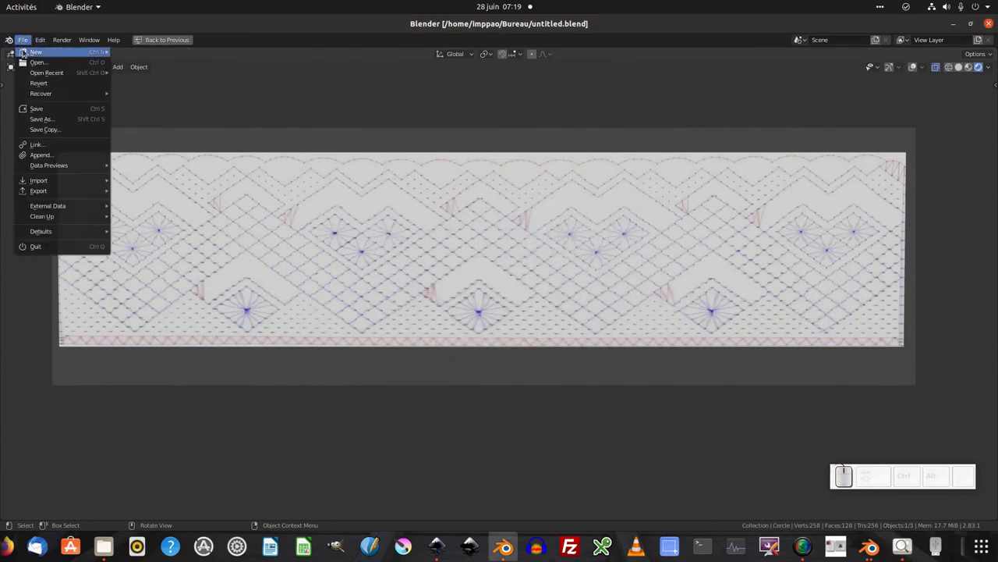
Start a new General scene, dismiss the splash and delete the default cube.
{"action": "left_click", "coordinate": [160, 50]}
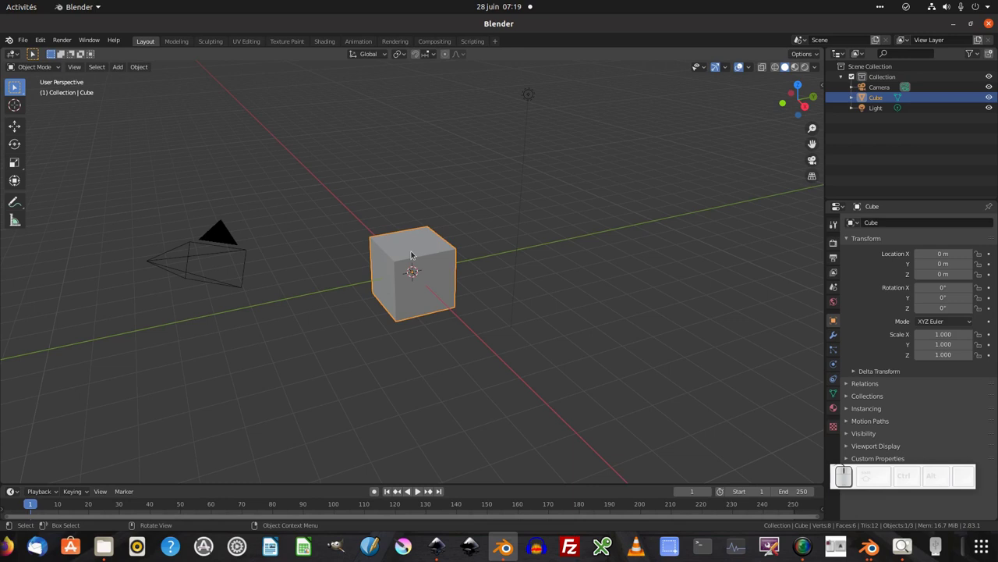
{"action": "left_click_drag", "start_coordinate": [413, 253], "coordinate": [55, 54]}
{"action": "left_click", "coordinate": [15, 38]}
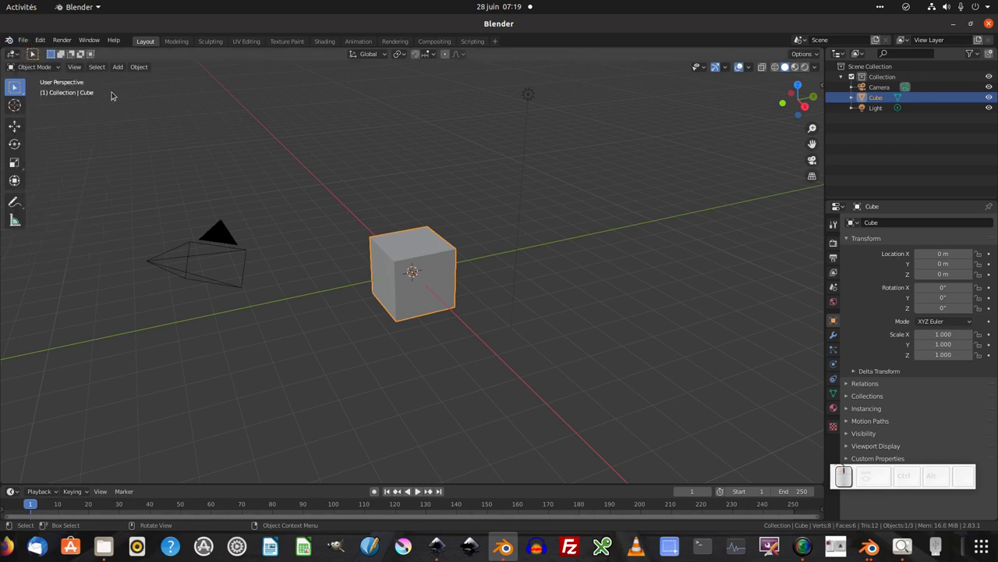
{"action": "left_click_drag", "start_coordinate": [14, 41], "coordinate": [458, 192]}
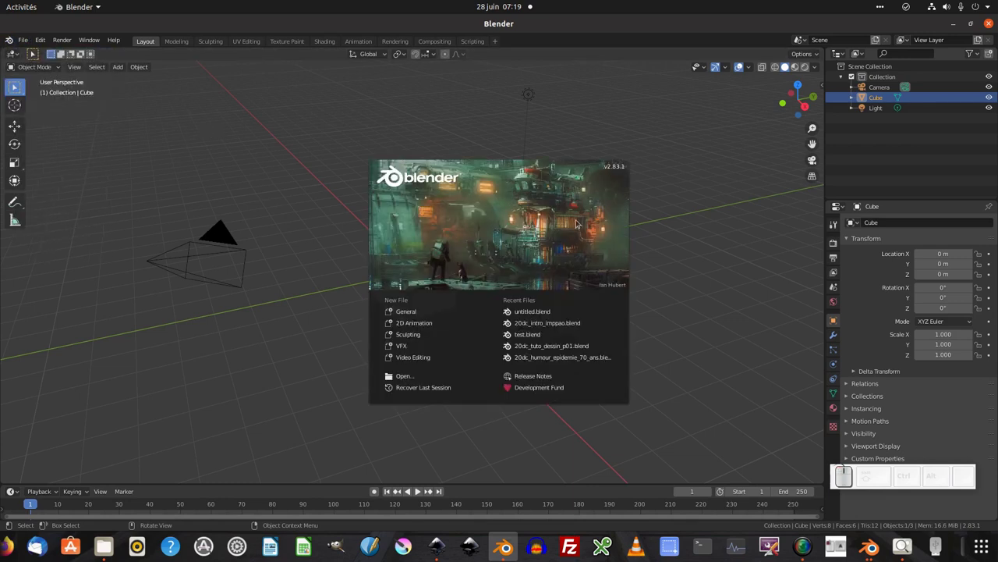
{"action": "left_click_drag", "start_coordinate": [661, 191], "coordinate": [416, 277]}
{"action": "key", "text": "Delete"}
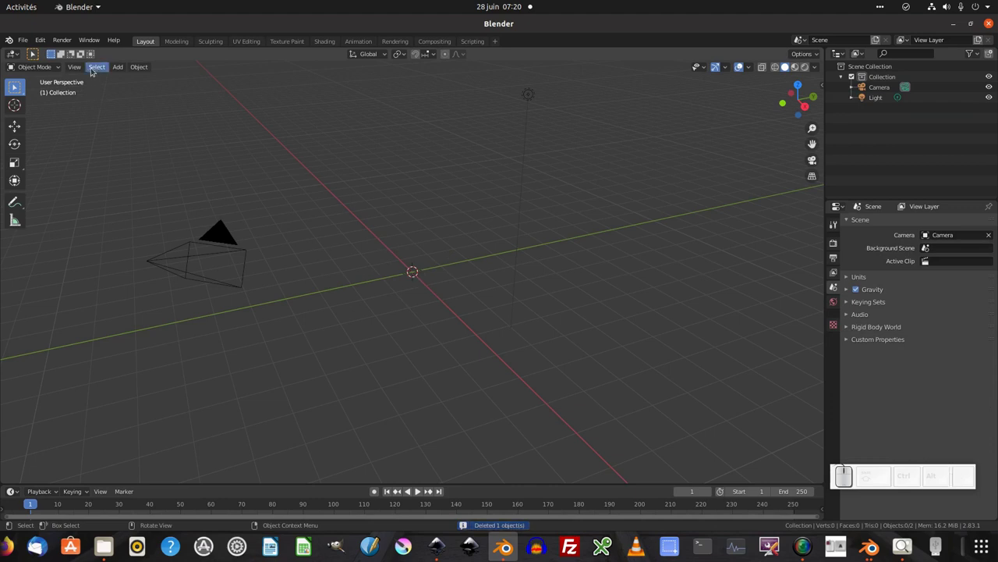
Switch the viewport to orthographic Front view via View > Viewpoint > Front.
{"action": "left_click", "coordinate": [78, 69]}
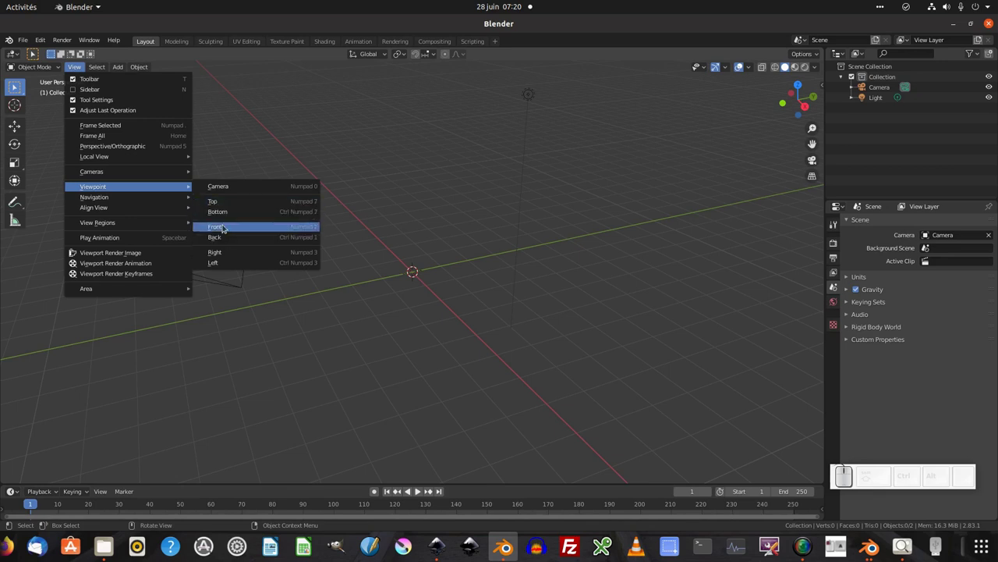
{"action": "left_click", "coordinate": [227, 225]}
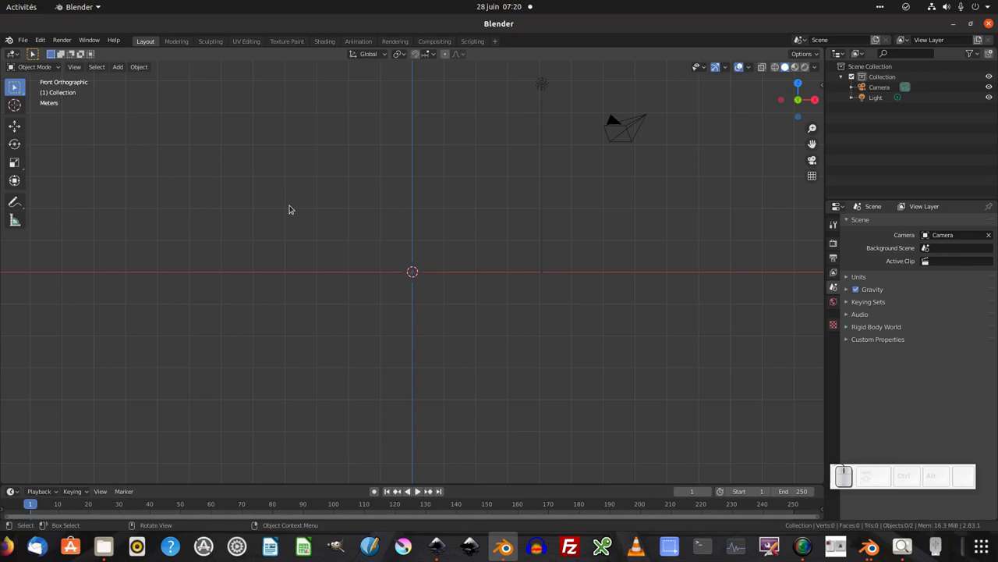
{"action": "left_click_drag", "start_coordinate": [119, 68], "coordinate": [106, 118]}
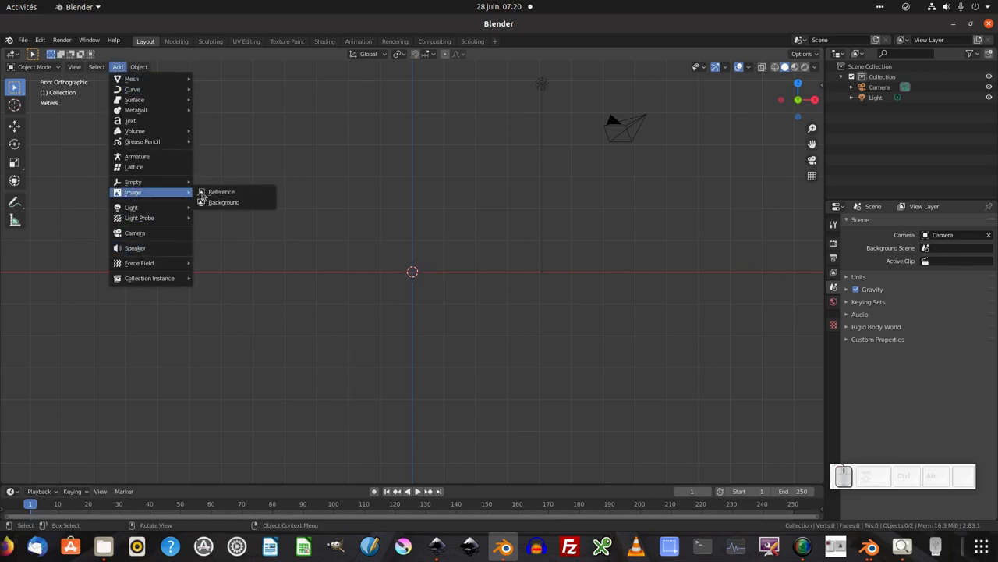
Load the Dessin-dentelle jpg from the Desktop as a reference image and zoom to fill the view.
{"action": "left_click", "coordinate": [204, 194]}
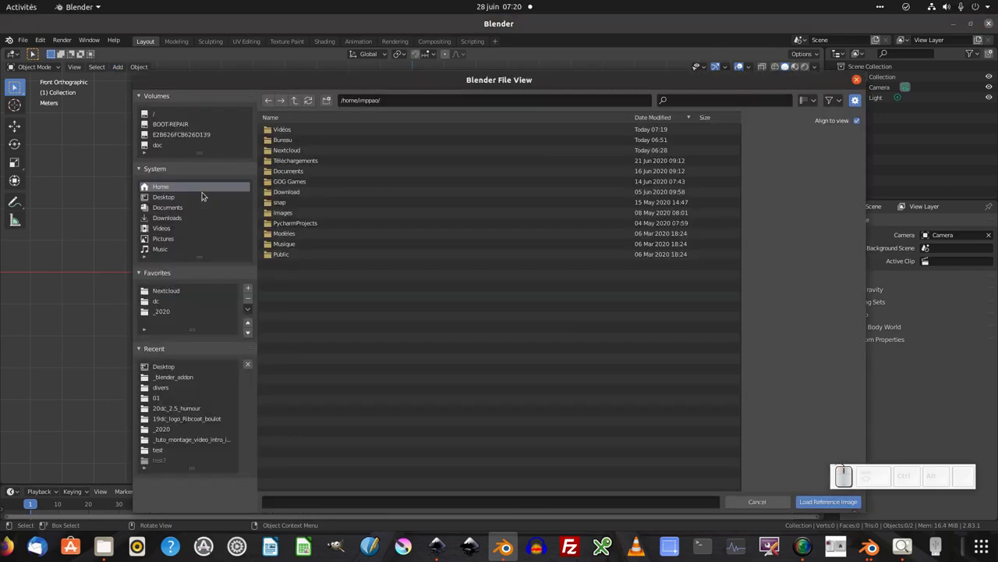
{"action": "left_click", "coordinate": [180, 198]}
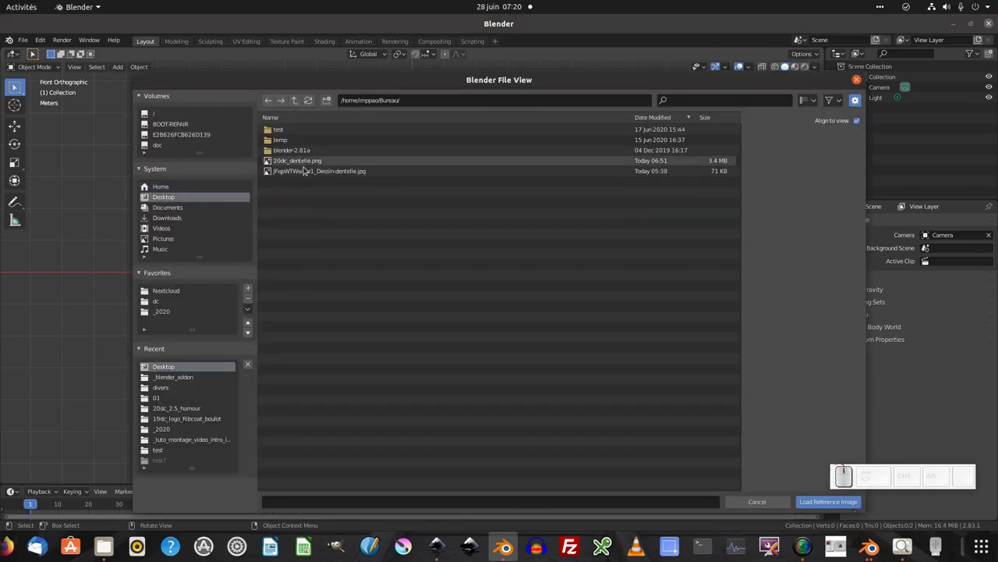
{"action": "left_click", "coordinate": [319, 172]}
{"action": "left_click", "coordinate": [825, 504]}
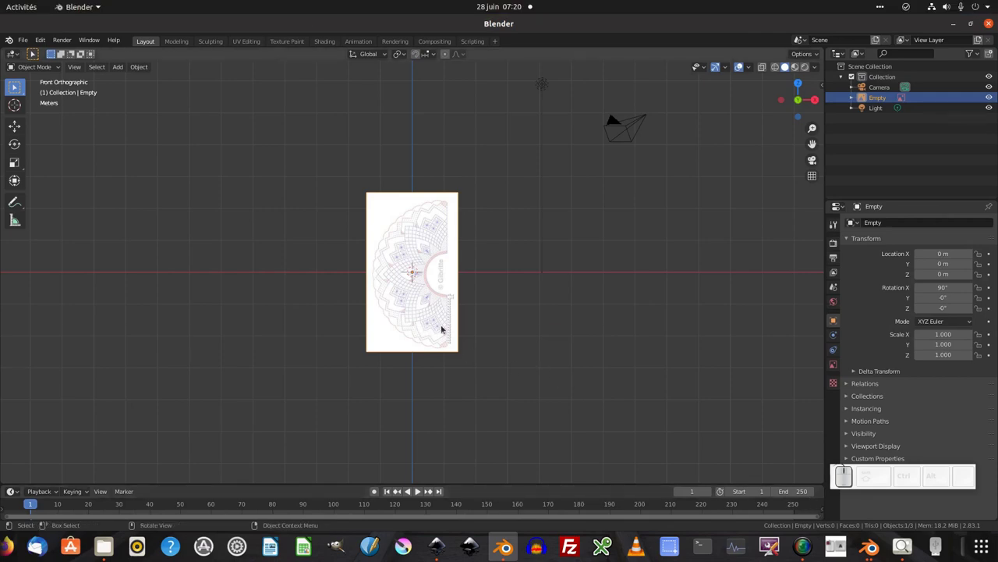
{"action": "scroll", "scroll_direction": "up", "scroll_amount": 3}
{"action": "scroll", "scroll_direction": "down", "scroll_amount": 3}
{"action": "scroll", "scroll_direction": "up", "scroll_amount": 3}
{"action": "scroll", "scroll_direction": "up", "scroll_amount": 3}
{"action": "scroll", "scroll_direction": "down", "scroll_amount": 3}
{"action": "scroll", "scroll_direction": "up", "scroll_amount": 3}
{"action": "scroll", "scroll_direction": "down", "scroll_amount": 3}
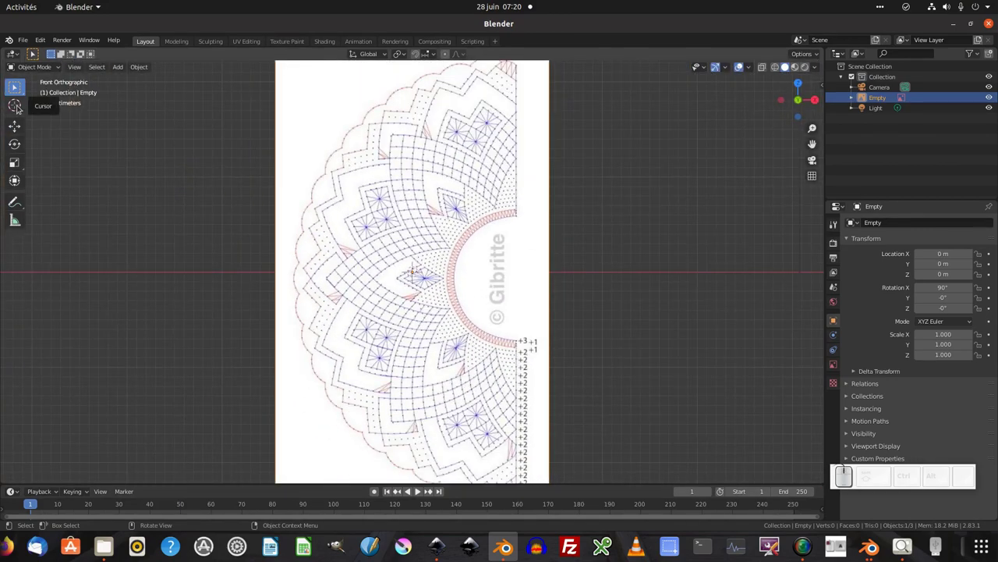
Place the 3D cursor at the centre of the drawing's inner semicircle with the Cursor tool.
{"action": "left_click", "coordinate": [18, 104]}
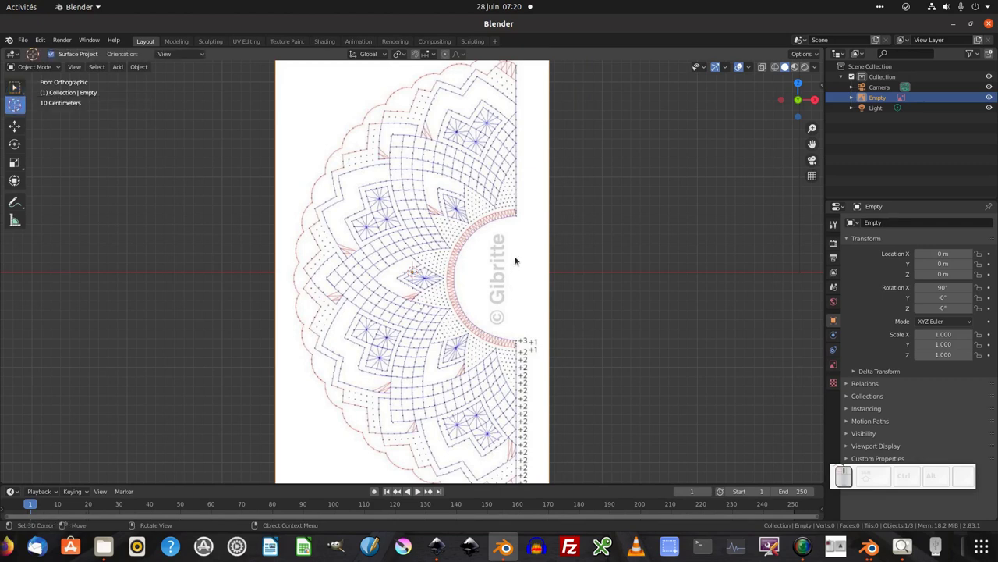
{"action": "left_click", "coordinate": [517, 273]}
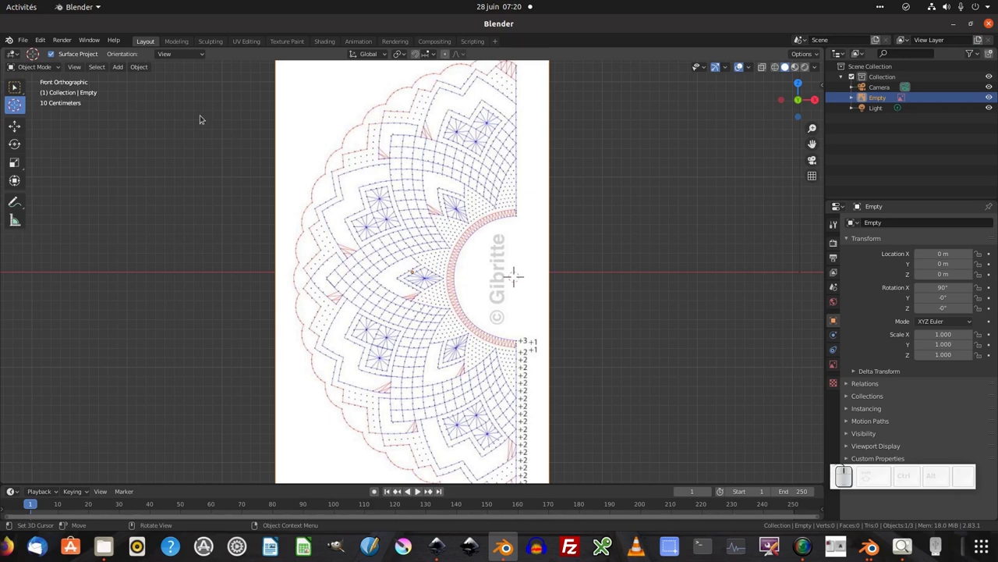
Add a mesh circle at the cursor with Rotation X 90°, 128 vertices and radius 0.65 m.
{"action": "left_click", "coordinate": [118, 68]}
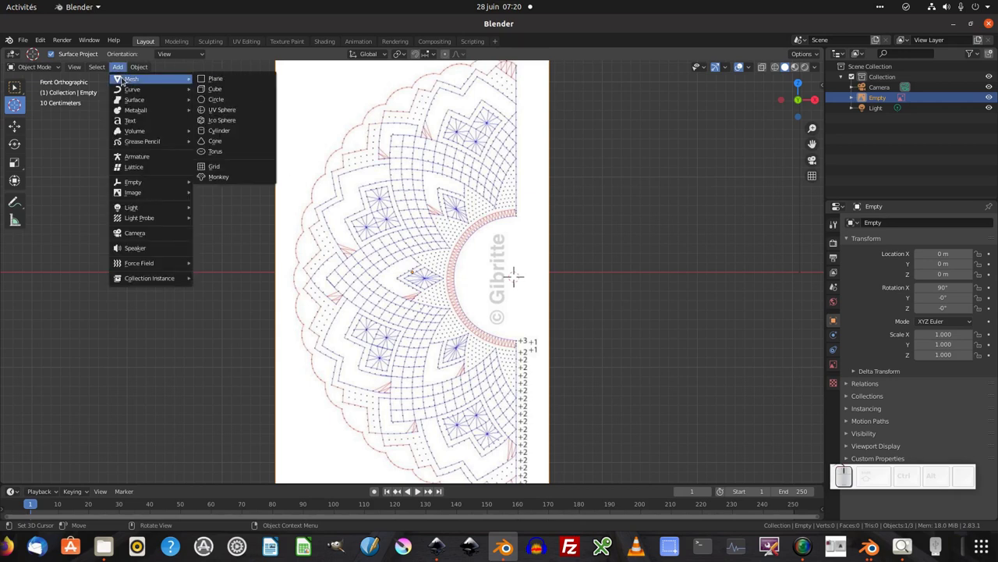
{"action": "left_click_drag", "start_coordinate": [234, 102], "coordinate": [53, 472]}
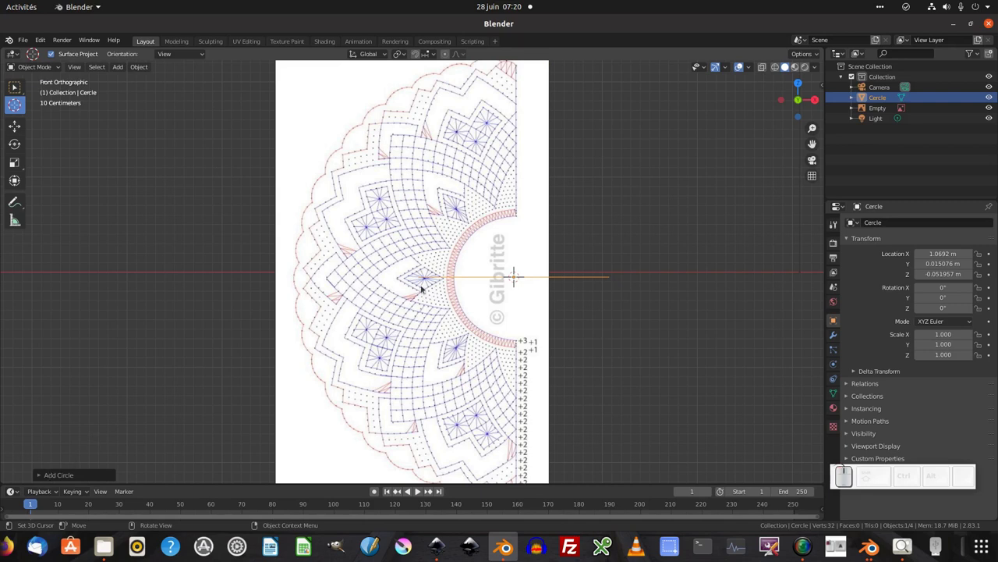
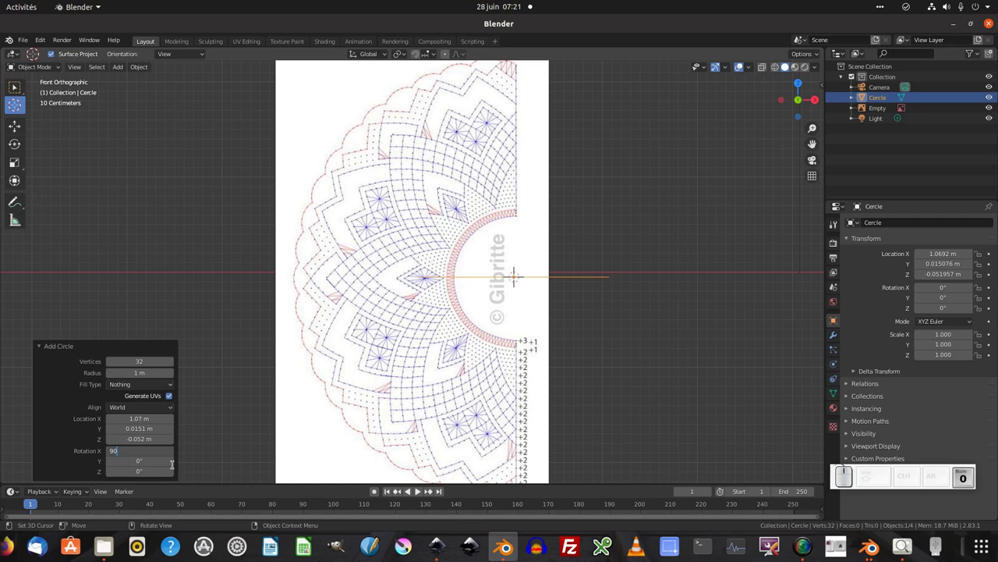
{"action": "key", "text": "Return"}
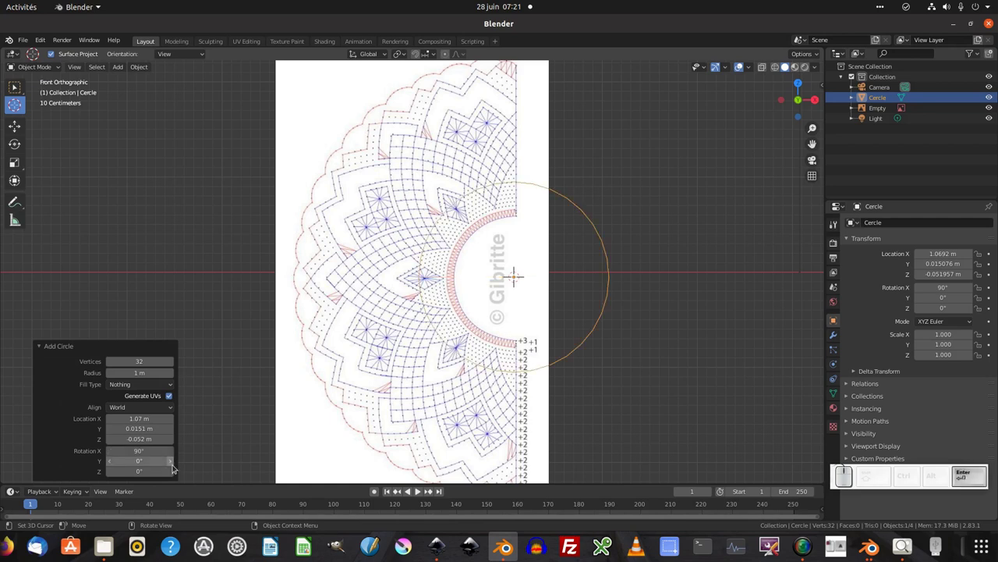
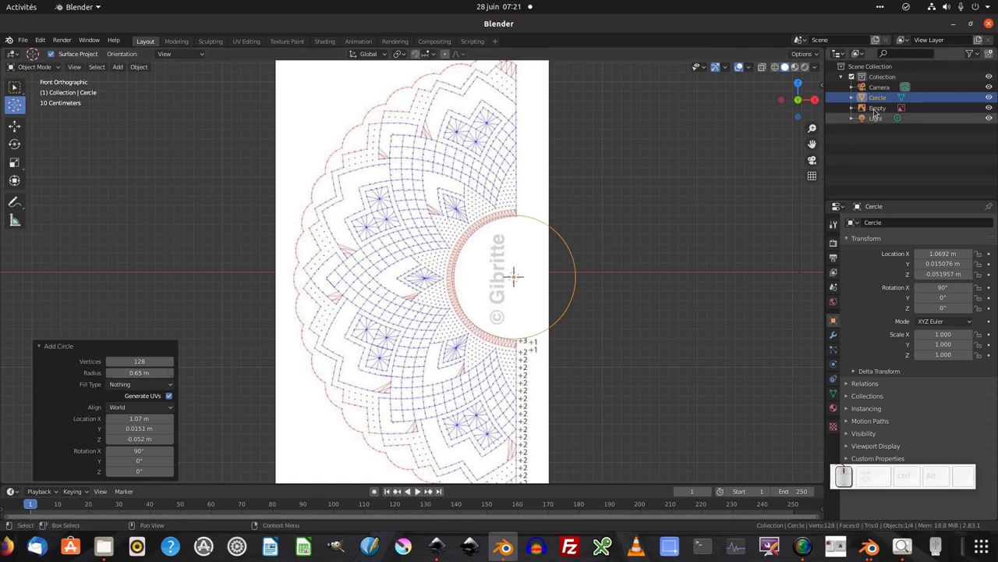
Enable Transparency on the reference image Empty with Opacity 0.5, then select the circle.
{"action": "left_click", "coordinate": [877, 110]}
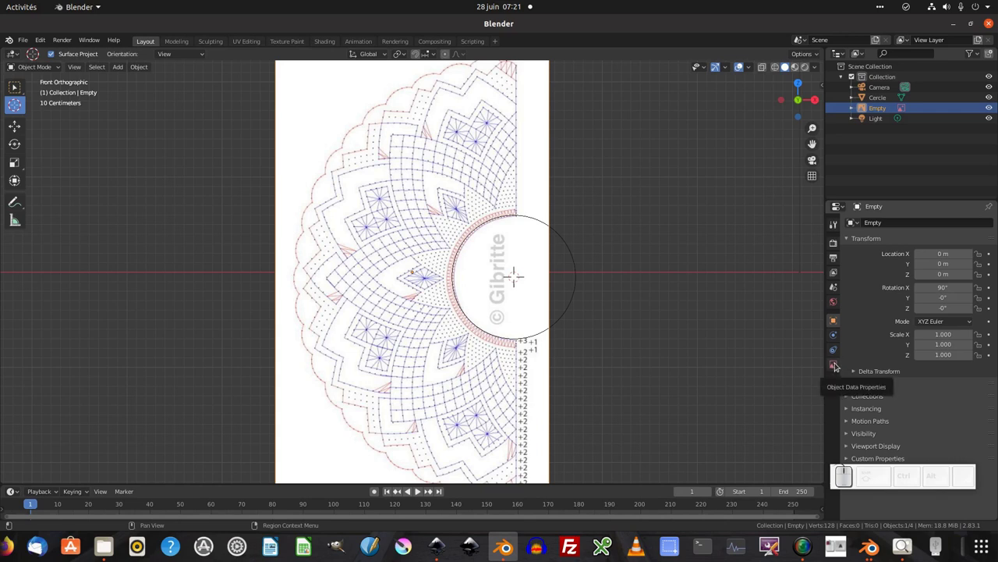
{"action": "left_click", "coordinate": [836, 365]}
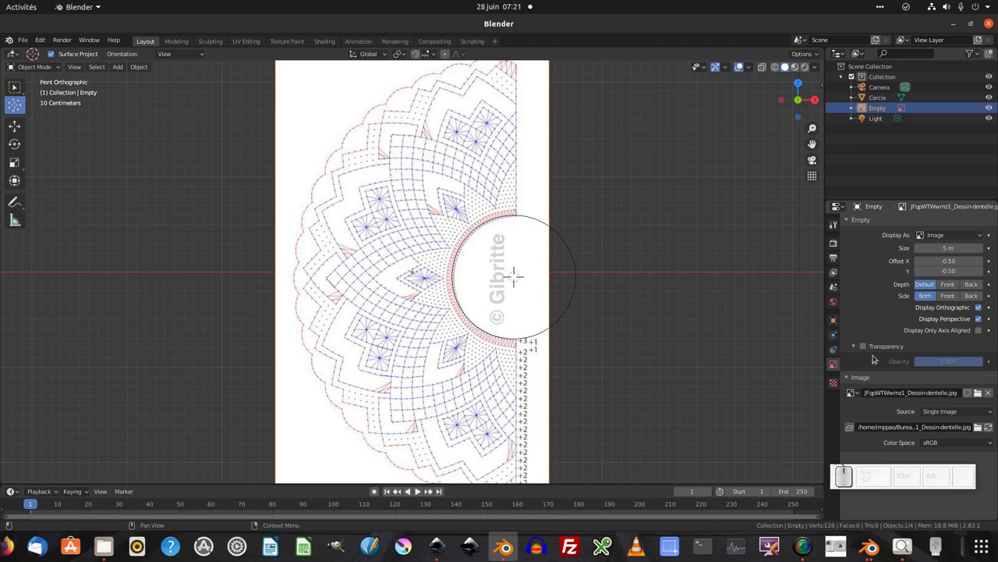
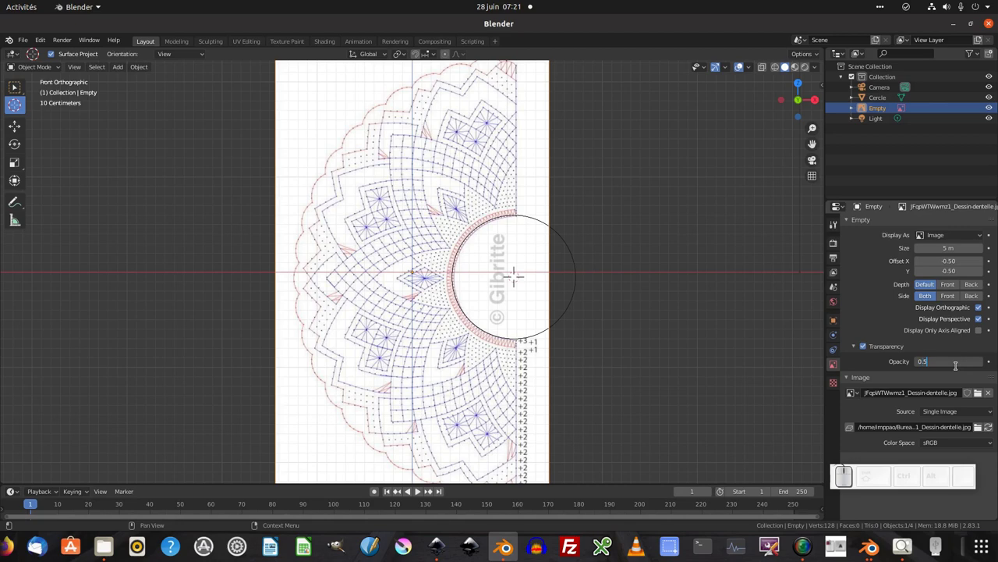
{"action": "key", "text": "Return"}
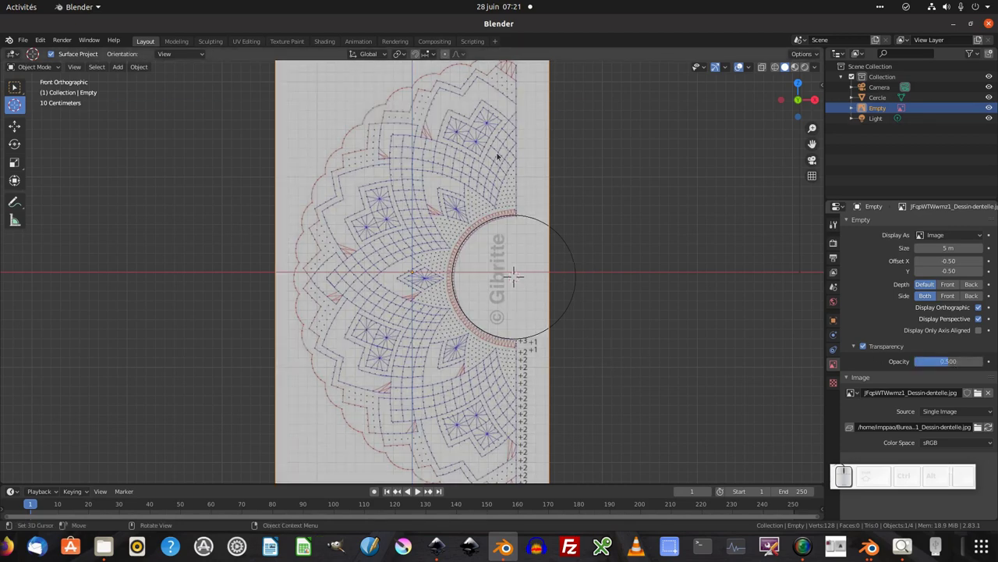
{"action": "scroll", "scroll_direction": "up", "scroll_amount": 3}
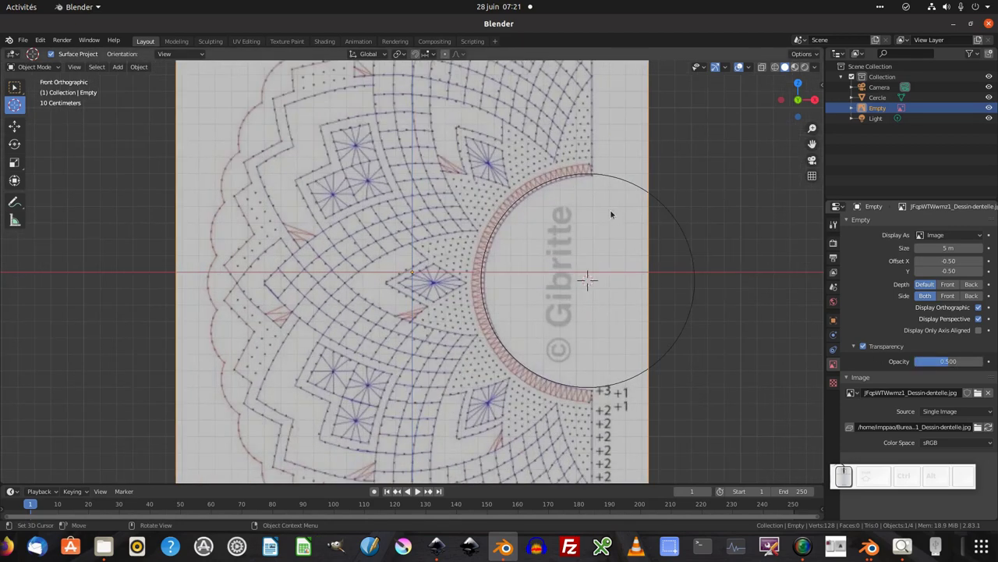
{"action": "left_click", "coordinate": [632, 177]}
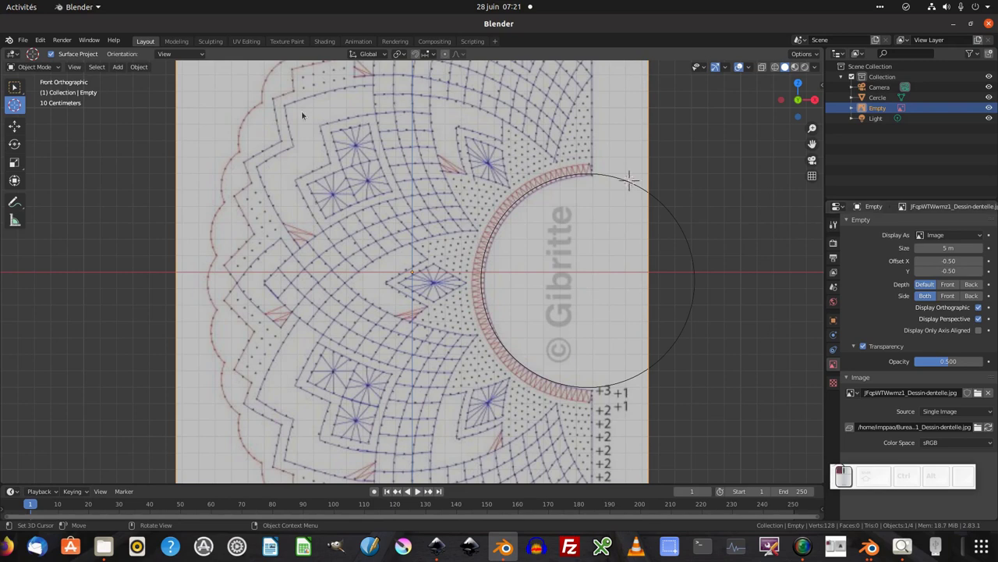
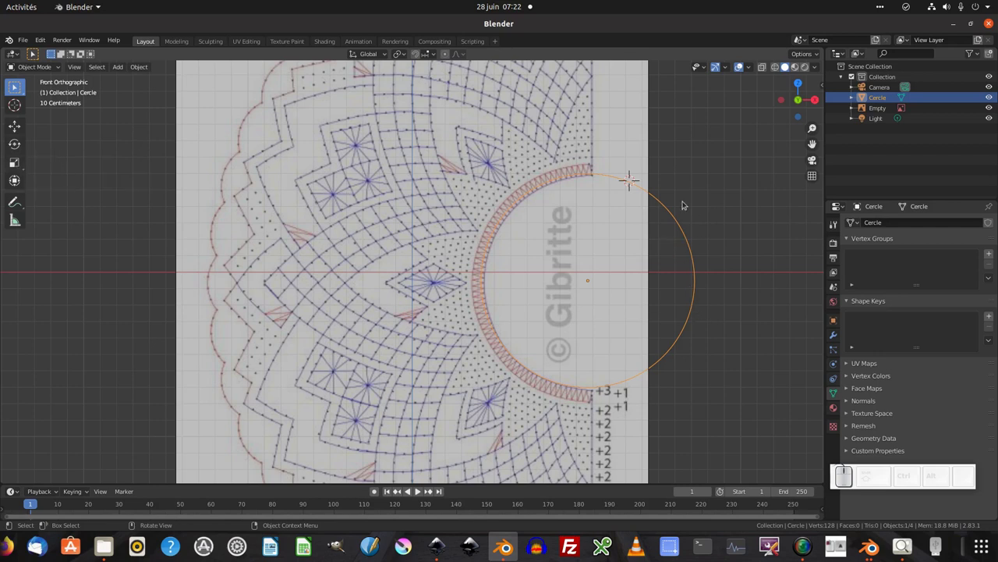
Grab the circle and settle it over the pattern's inner arc.
{"action": "key", "text": "g"}
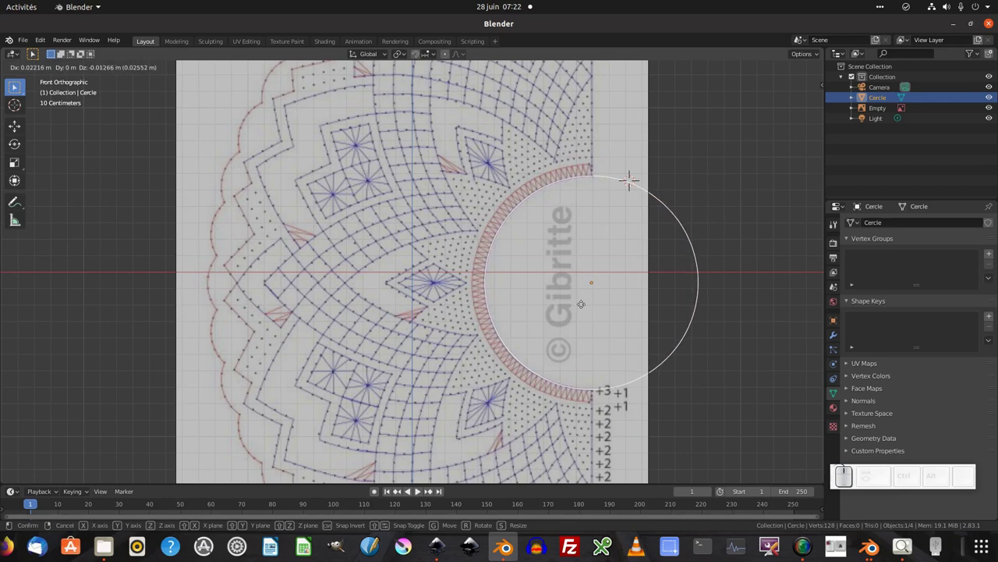
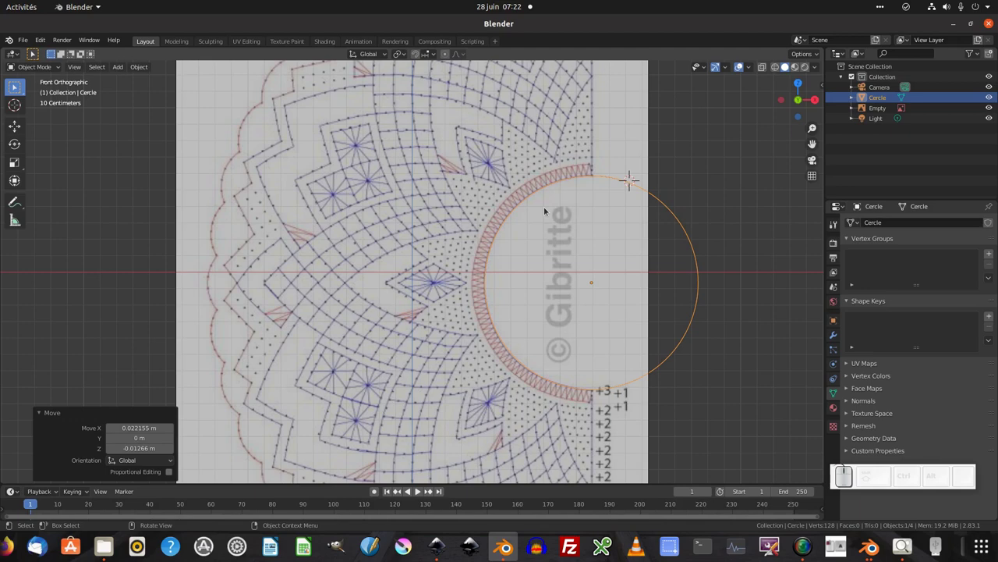
{"action": "left_click", "coordinate": [29, 67]}
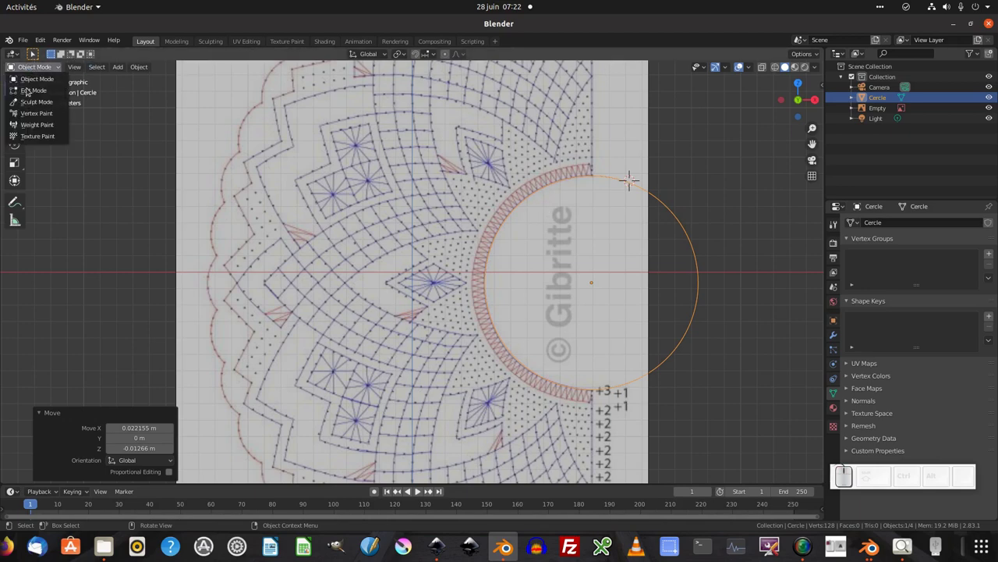
In Edit Mode, extrude the circle into a ring and scale it out to the lace's outer edge.
{"action": "left_click", "coordinate": [29, 89]}
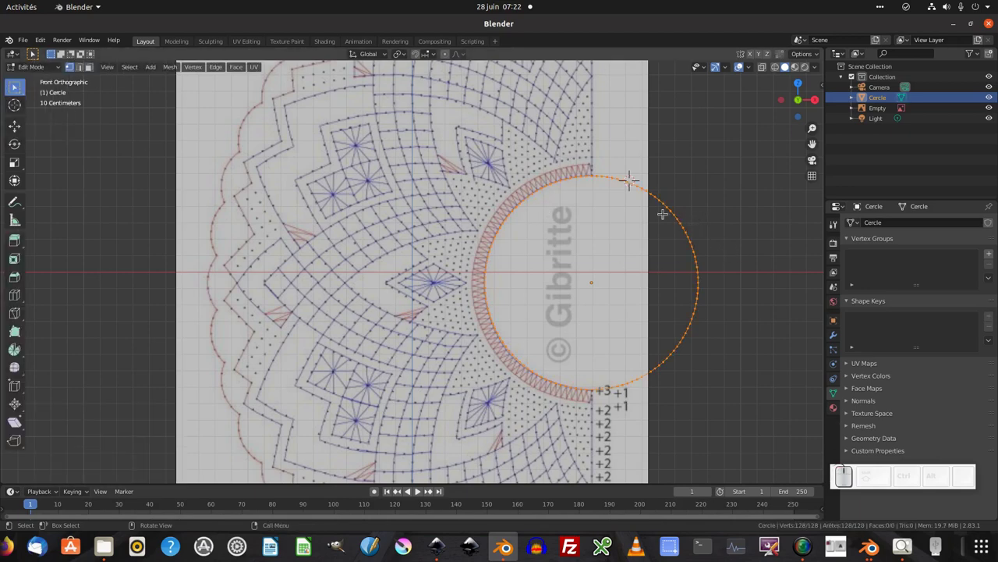
{"action": "scroll", "scroll_direction": "down", "scroll_amount": 3}
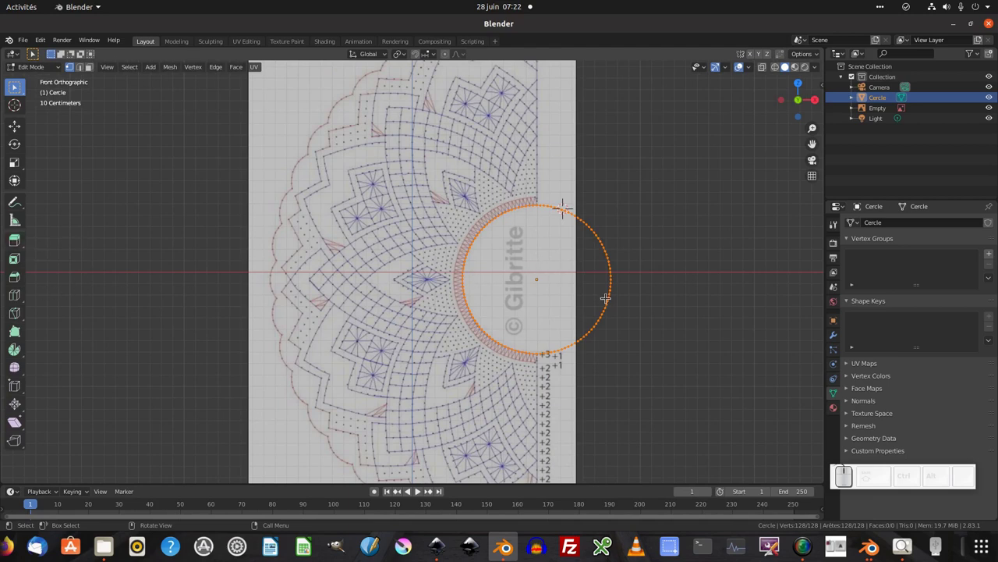
{"action": "key", "text": "e"}
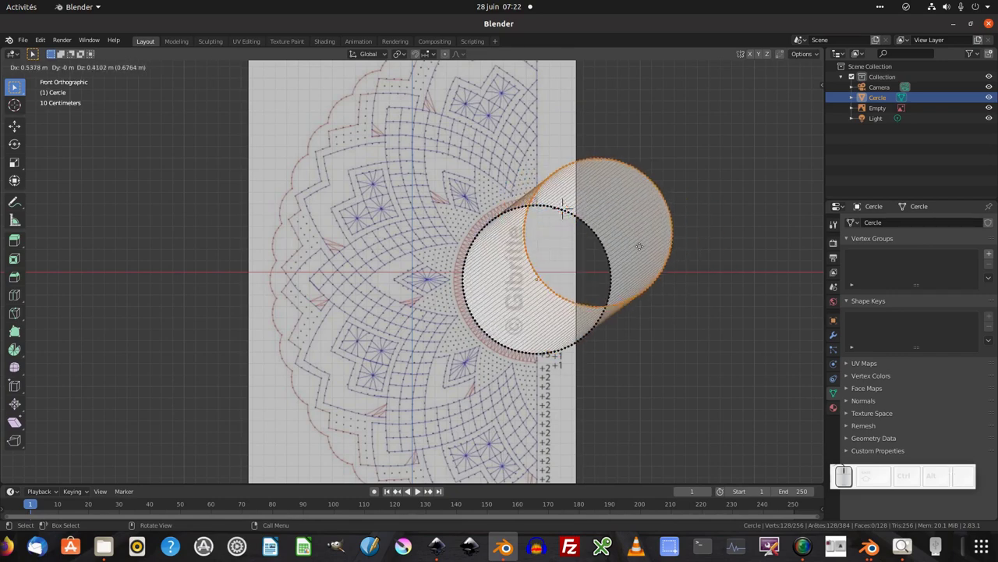
{"action": "key", "text": "Escape"}
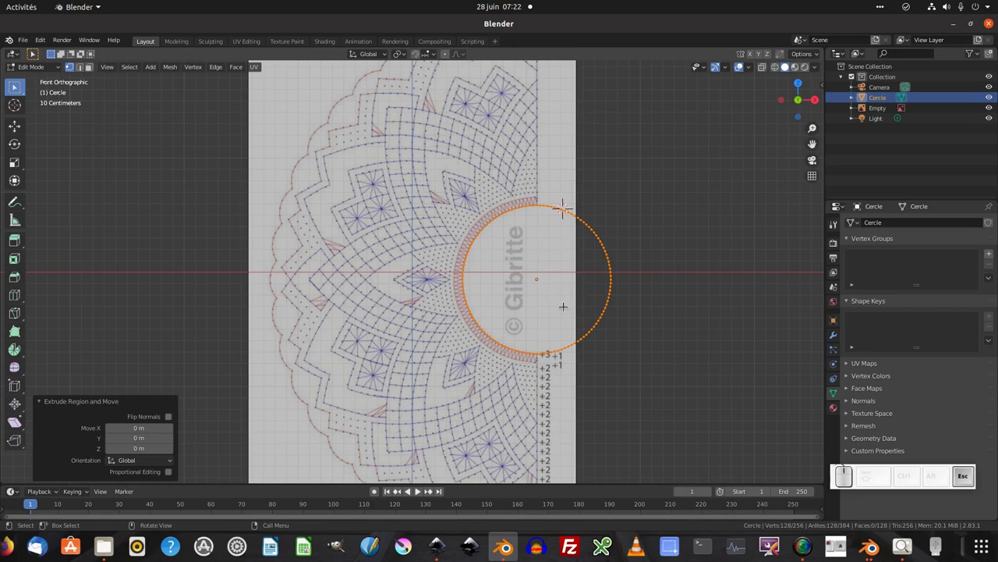
{"action": "key", "text": "s"}
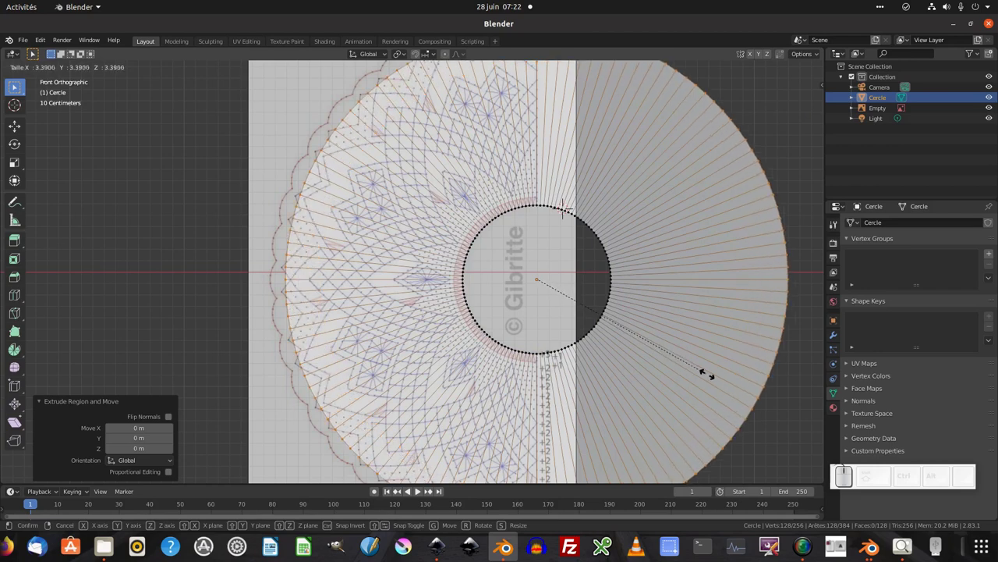
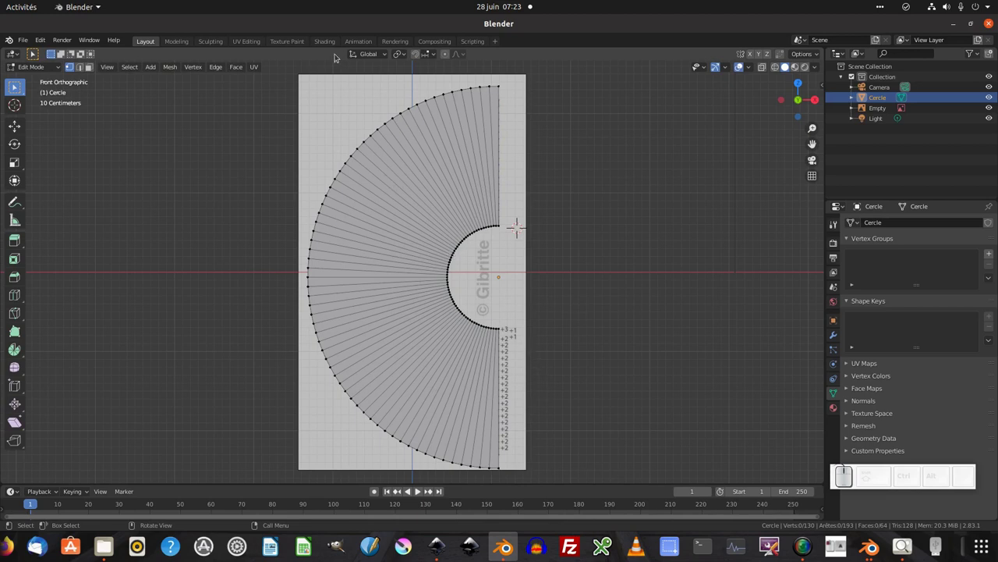
{"action": "left_click", "coordinate": [328, 41]}
In the UV Editing workspace, bring up the UV mapping menu to unwrap the half-ring.
{"action": "left_click", "coordinate": [328, 41]}
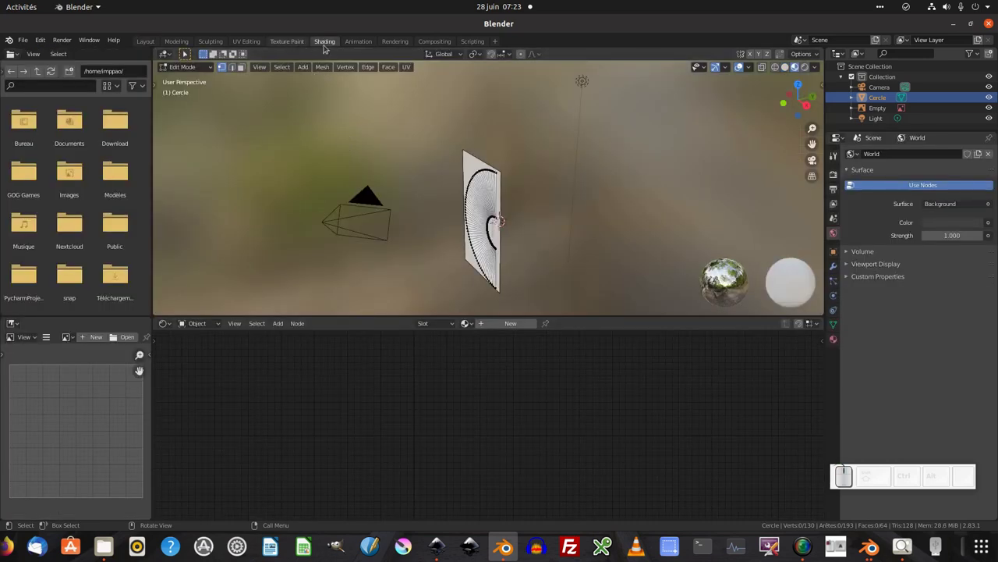
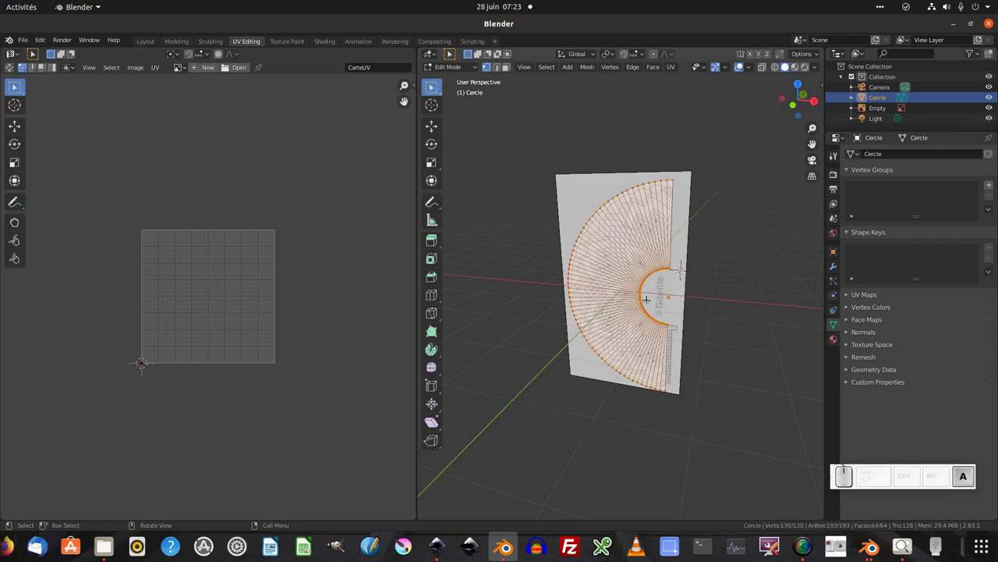
{"action": "key", "text": "u"}
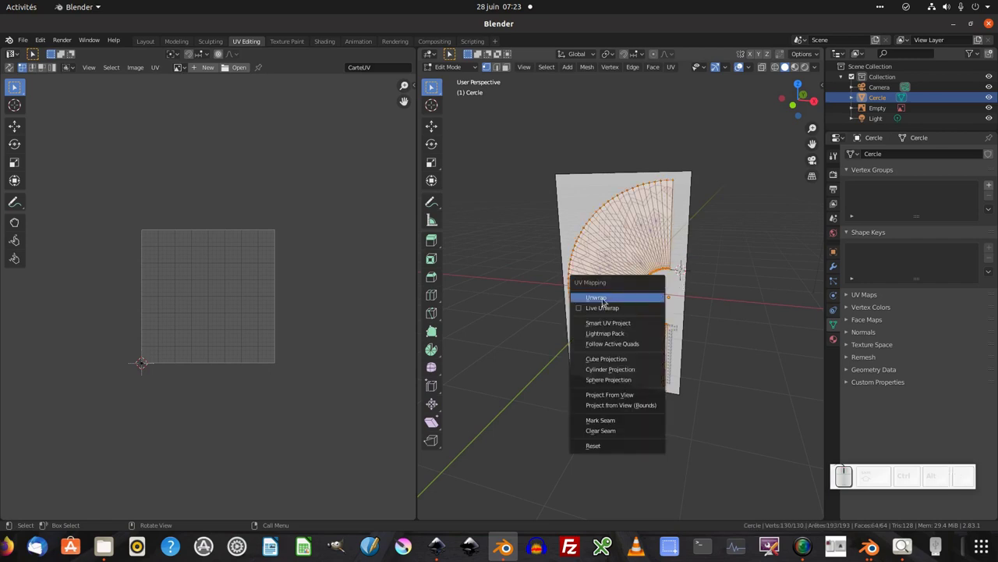
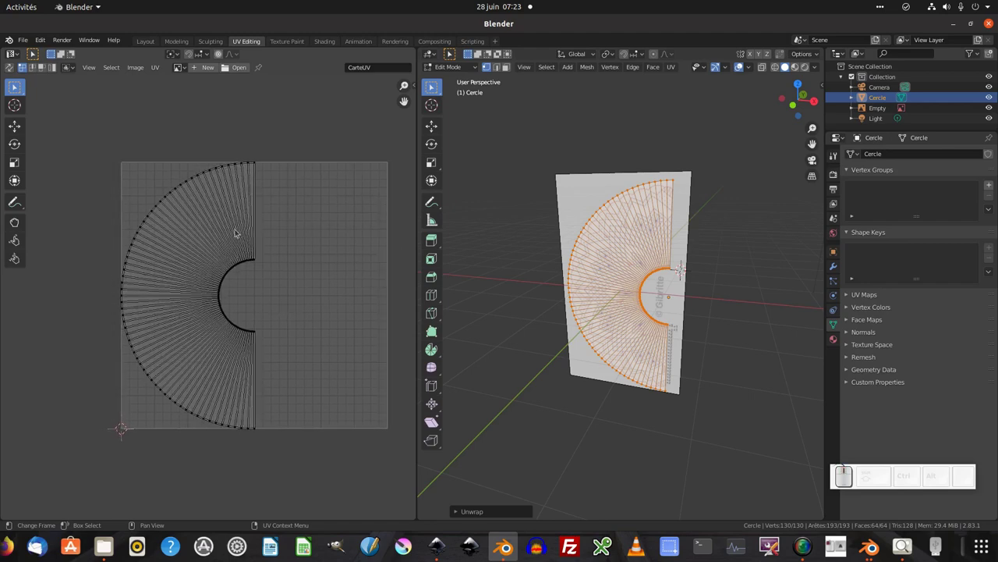
Display the lace JPG behind the UV layout and grab the whole UV half-ring onto the lace arc.
{"action": "left_click", "coordinate": [189, 70]}
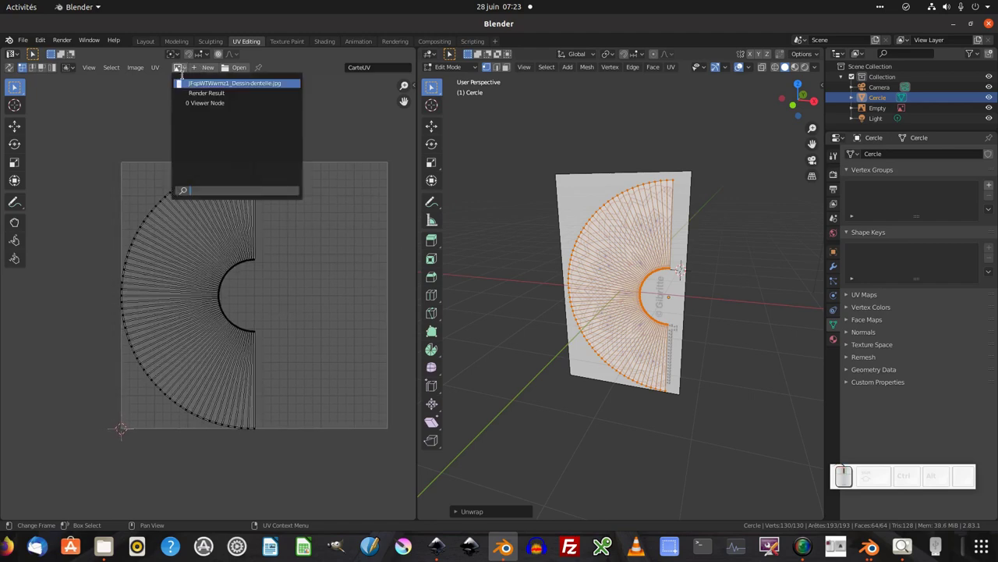
{"action": "left_click", "coordinate": [197, 87]}
{"action": "scroll", "scroll_direction": "down", "scroll_amount": 3}
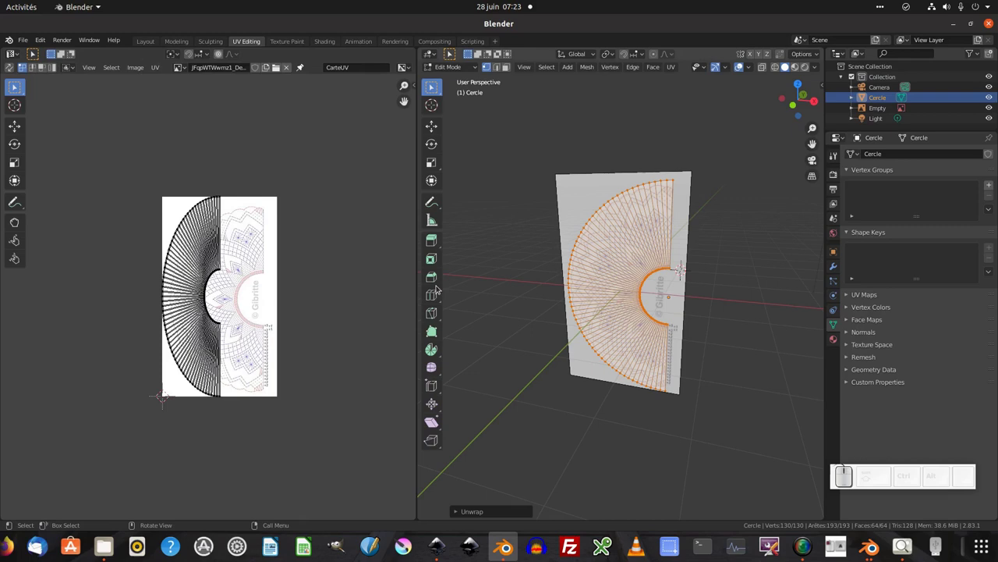
{"action": "scroll", "scroll_direction": "up", "scroll_amount": 3}
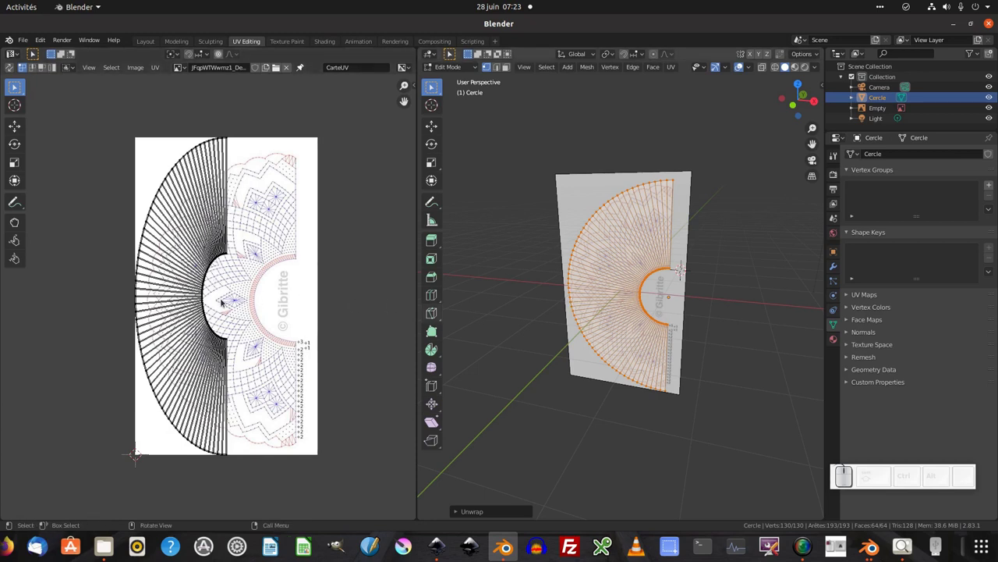
{"action": "key", "text": "g"}
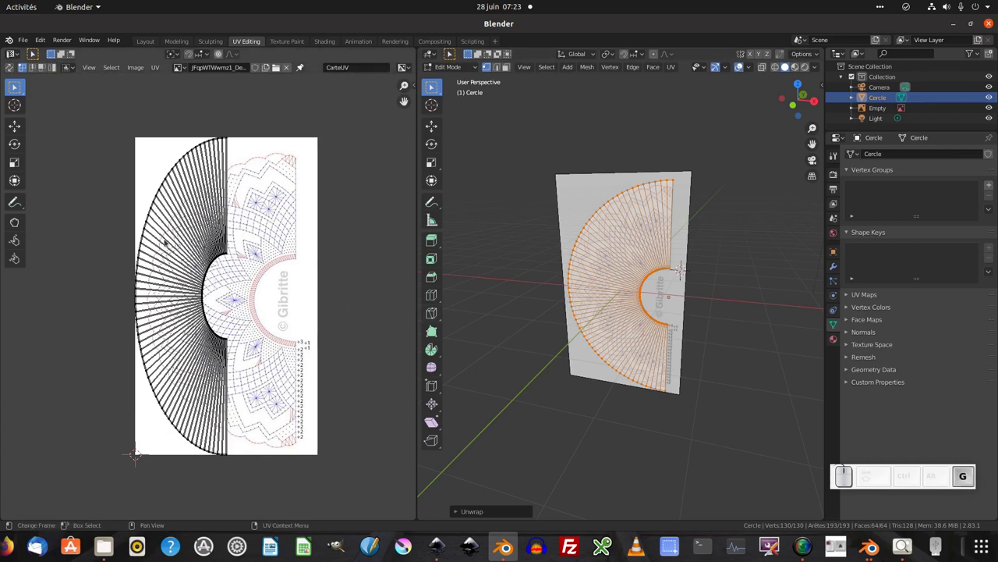
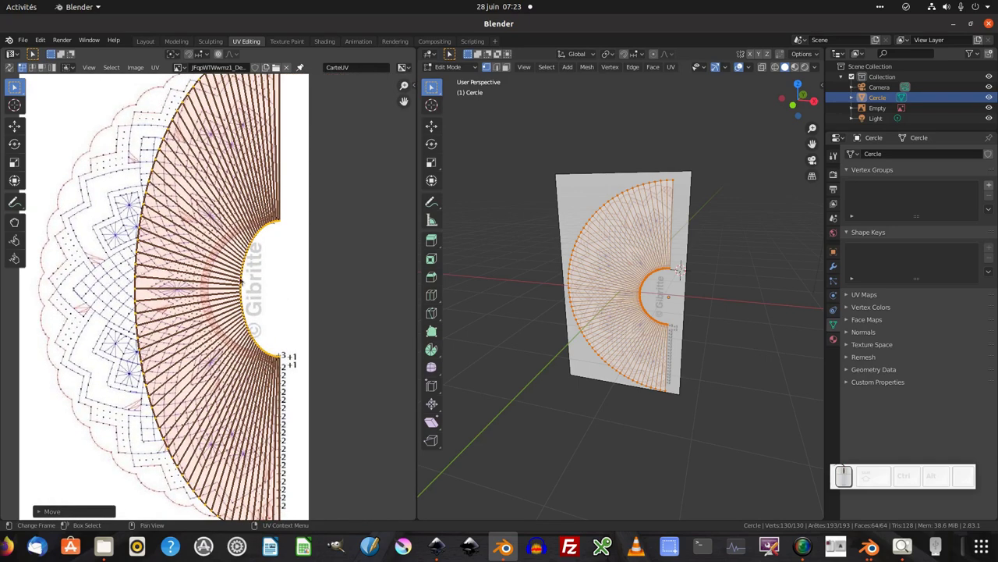
Scale the UV half-ring horizontally, then begin nudging selected UV points onto the lace drawing.
{"action": "key", "text": "s"}
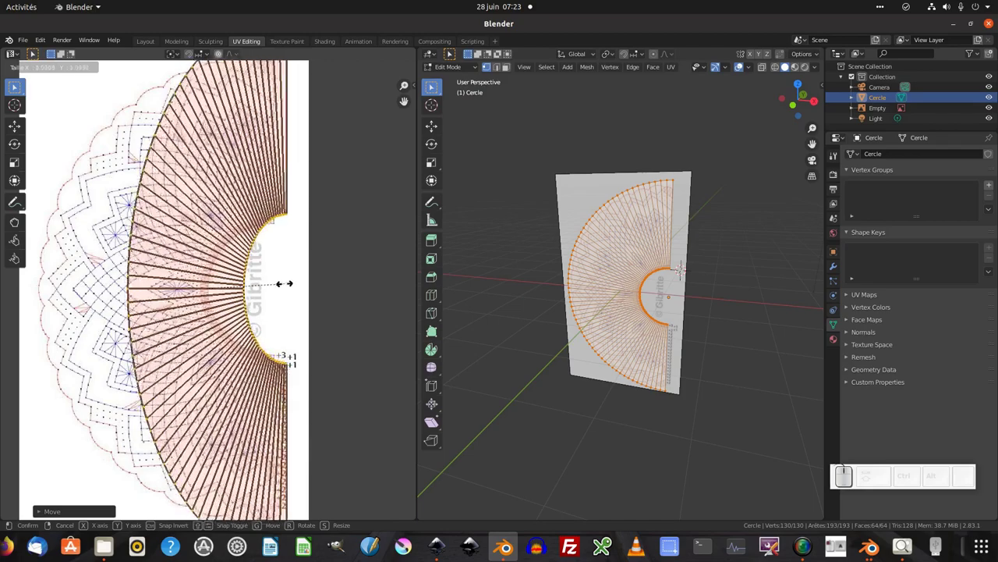
{"action": "key", "text": "x"}
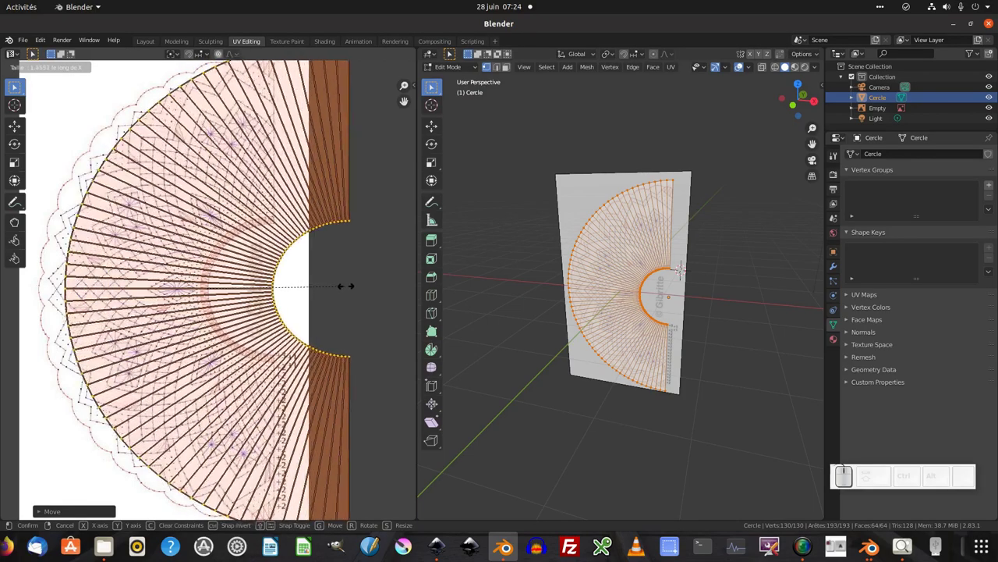
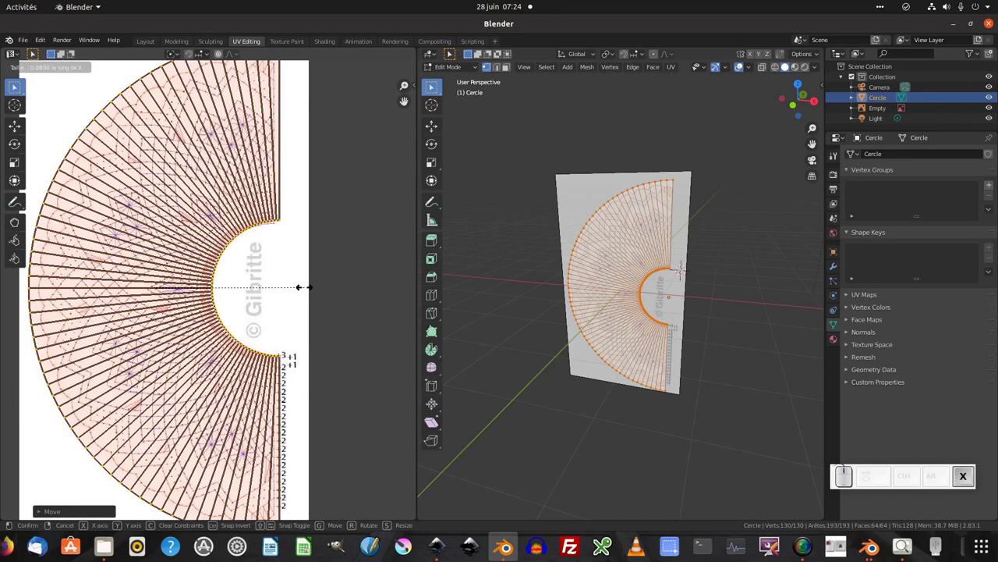
{"action": "left_click_drag", "start_coordinate": [308, 284], "coordinate": [293, 294]}
{"action": "key", "text": "g"}
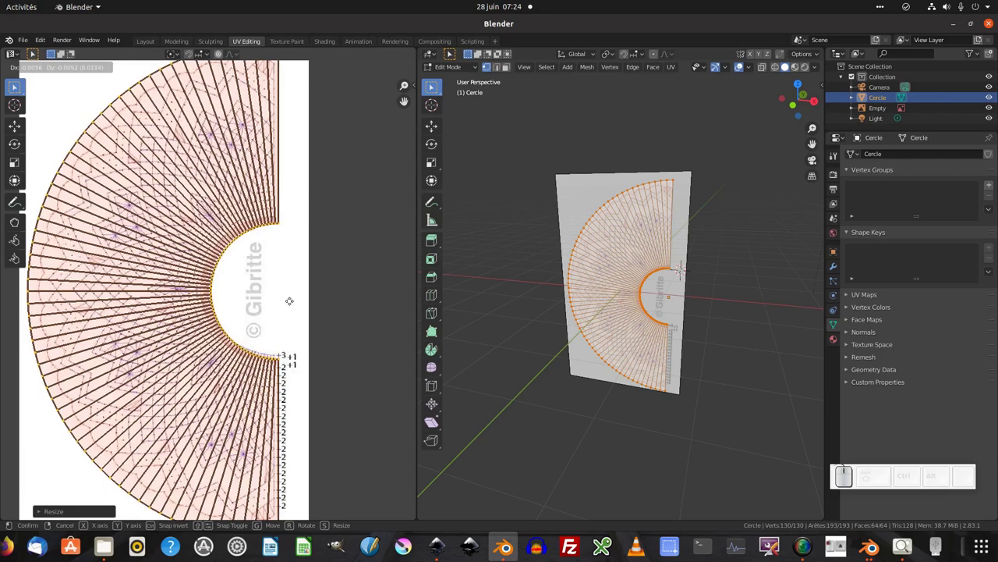
{"action": "left_click", "coordinate": [292, 297]}
{"action": "key", "text": "s"}
Keep repositioning UV points until both arcs sit over the lace drawing's curved edges.
{"action": "left_click", "coordinate": [300, 291]}
{"action": "key", "text": "g"}
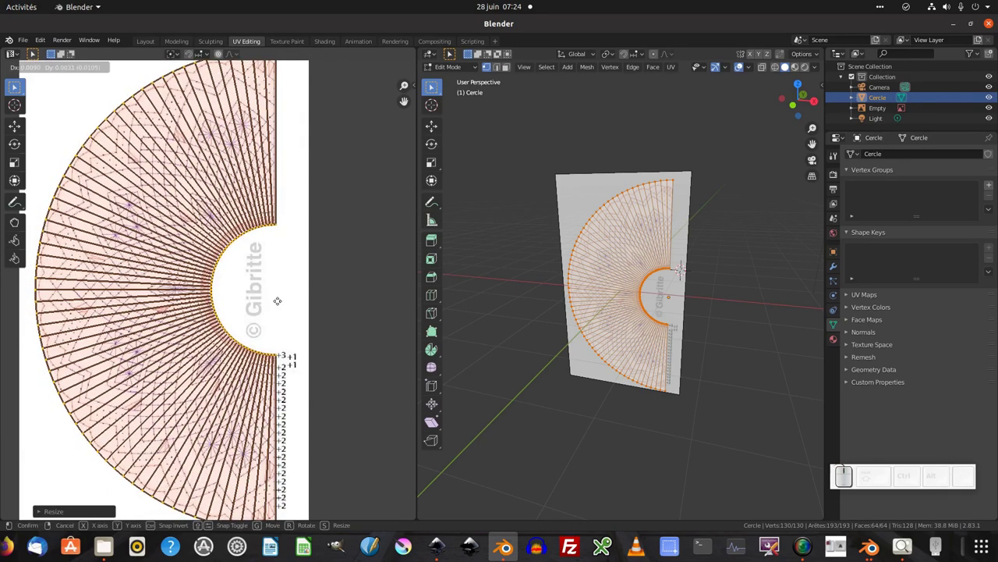
{"action": "left_click", "coordinate": [281, 297]}
{"action": "key", "text": "s"}
{"action": "left_click", "coordinate": [300, 286]}
{"action": "key", "text": "g"}
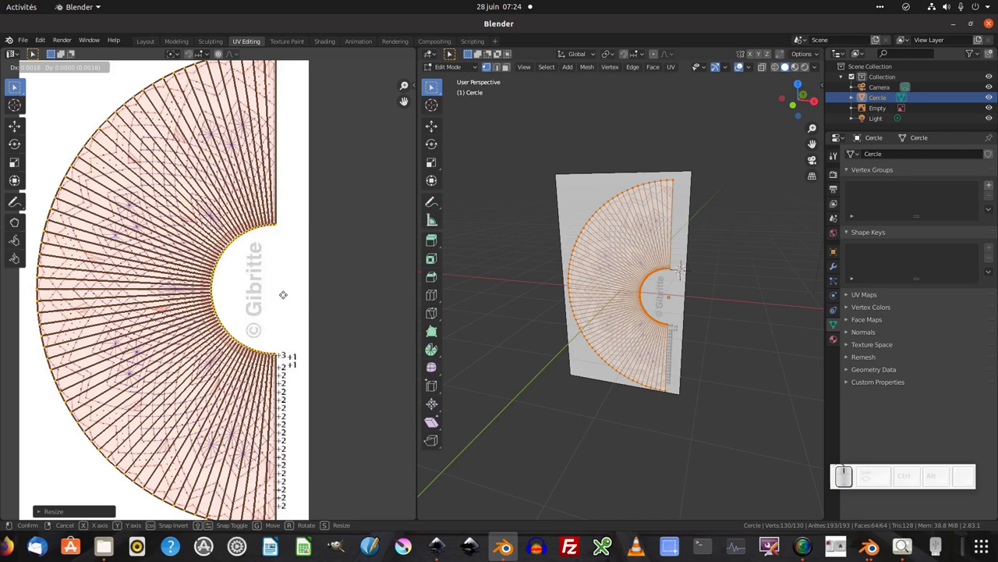
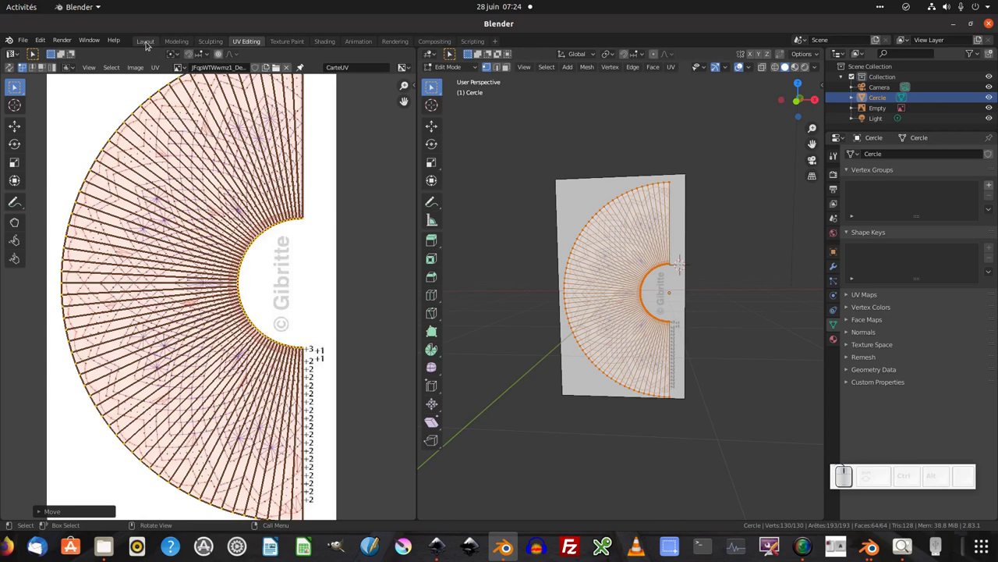
In the Layout workspace give the half-ring a new material with the lace JPG as its Base Color image texture.
{"action": "left_click", "coordinate": [151, 43]}
{"action": "scroll", "scroll_direction": "up", "scroll_amount": 3}
{"action": "left_click", "coordinate": [993, 108]}
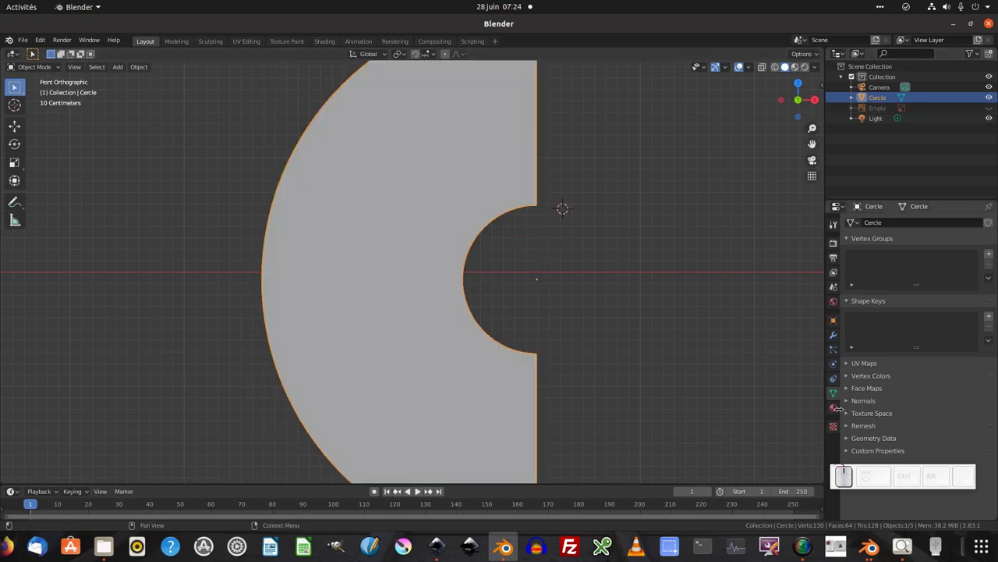
{"action": "left_click", "coordinate": [837, 410]}
{"action": "left_click", "coordinate": [931, 266]}
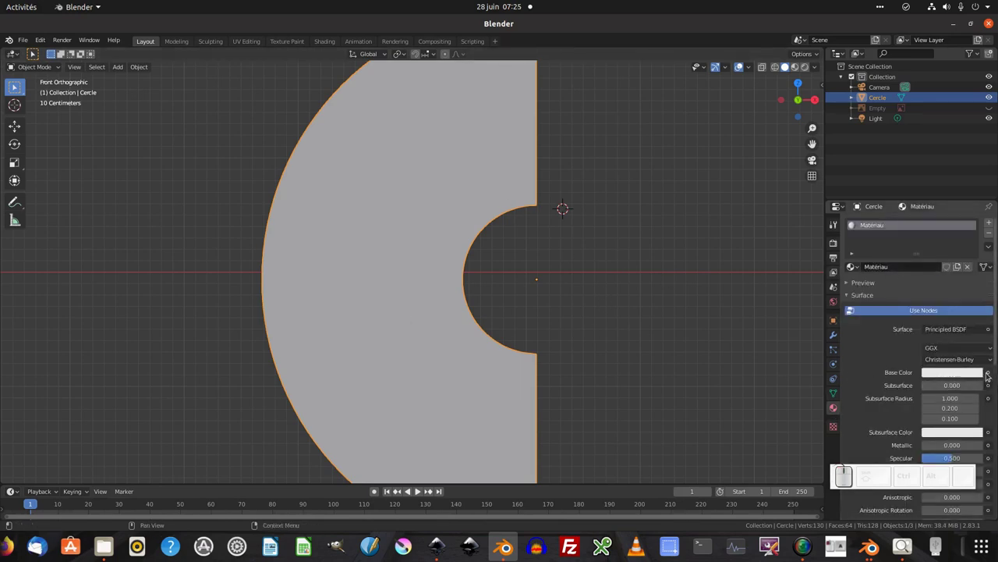
{"action": "left_click", "coordinate": [993, 372]}
{"action": "left_click", "coordinate": [796, 283]}
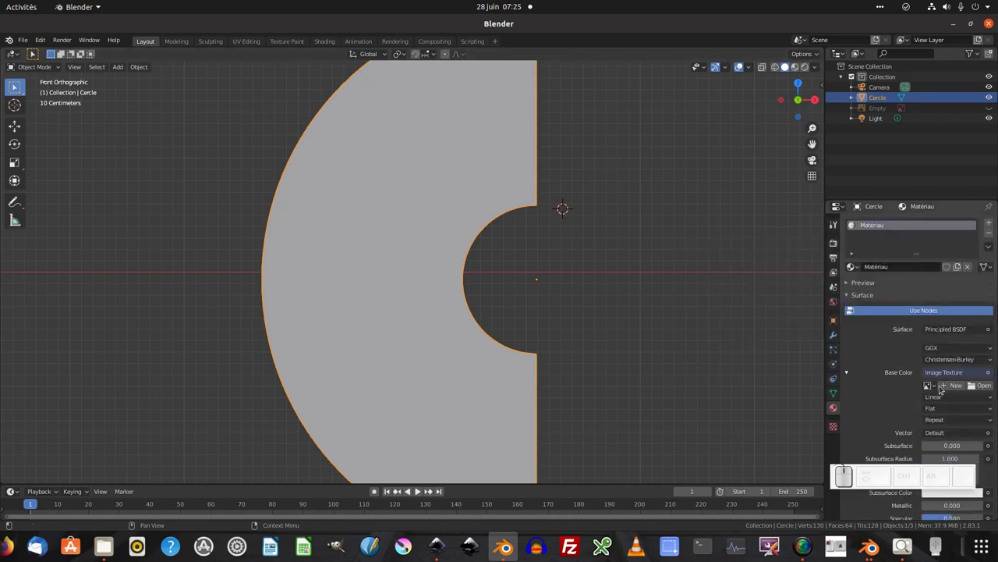
{"action": "left_click", "coordinate": [934, 384]}
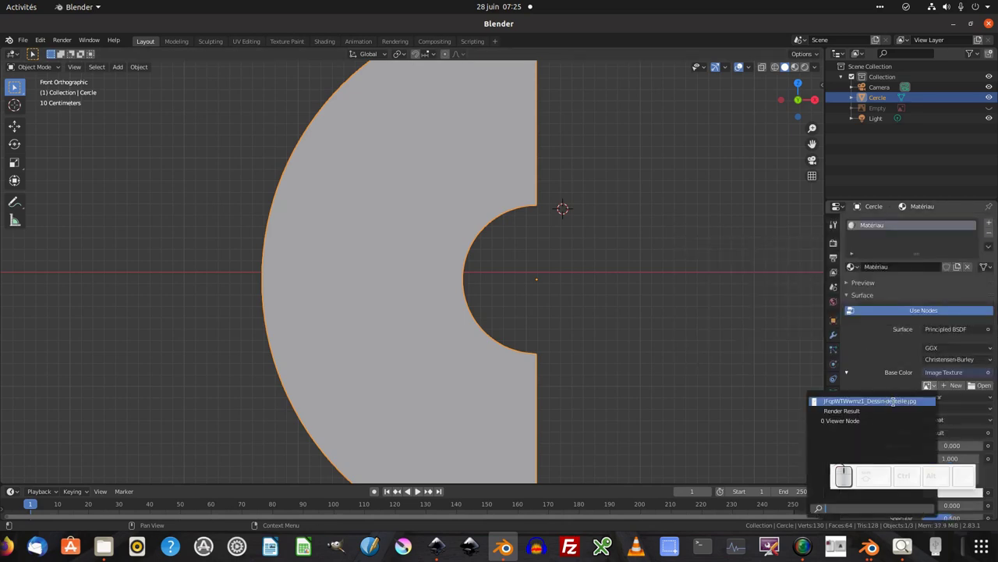
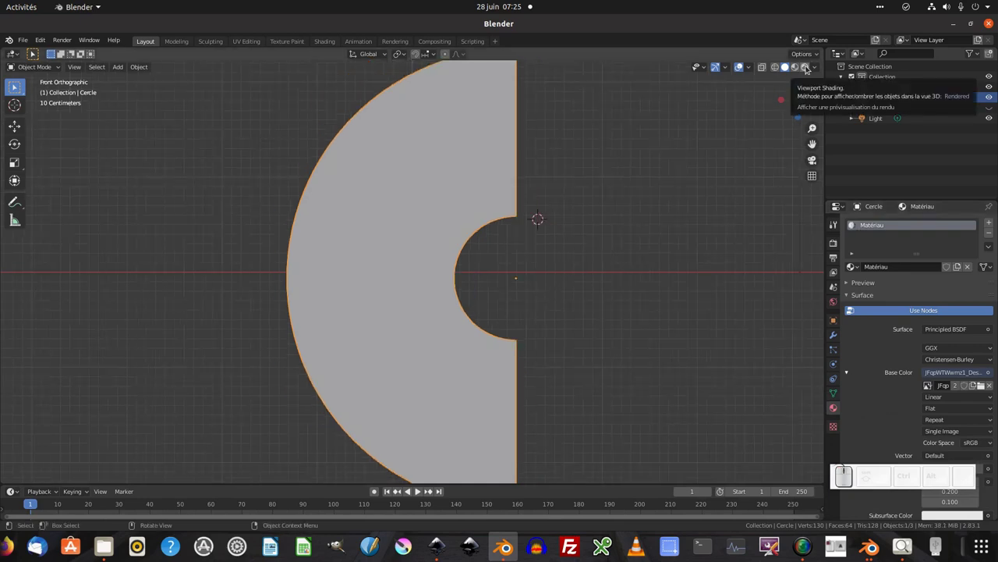
Switch viewport shading to Rendered and orbit to see the lace pattern wrapped across the half-ring.
{"action": "left_click", "coordinate": [810, 67]}
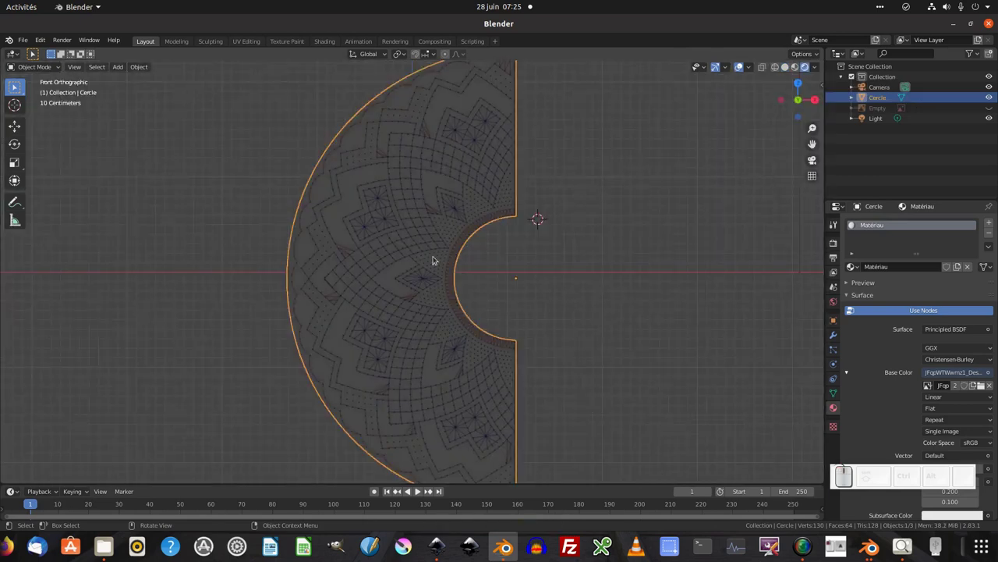
{"action": "left_click_drag", "start_coordinate": [465, 247], "coordinate": [480, 187]}
{"action": "left_click_drag", "start_coordinate": [442, 309], "coordinate": [479, 270]}
{"action": "scroll", "scroll_direction": "down", "scroll_amount": 3}
{"action": "left_click_drag", "start_coordinate": [453, 320], "coordinate": [409, 187]}
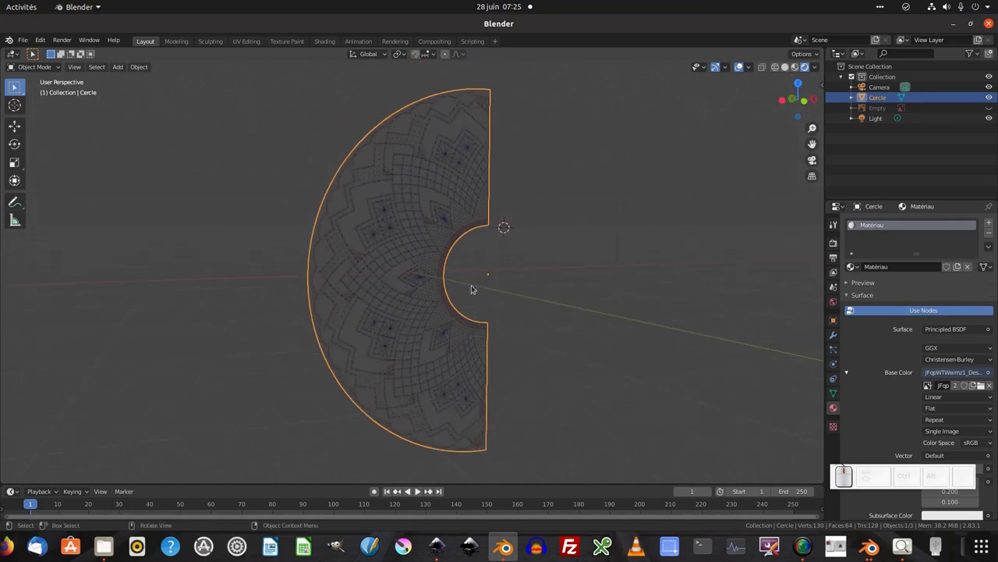
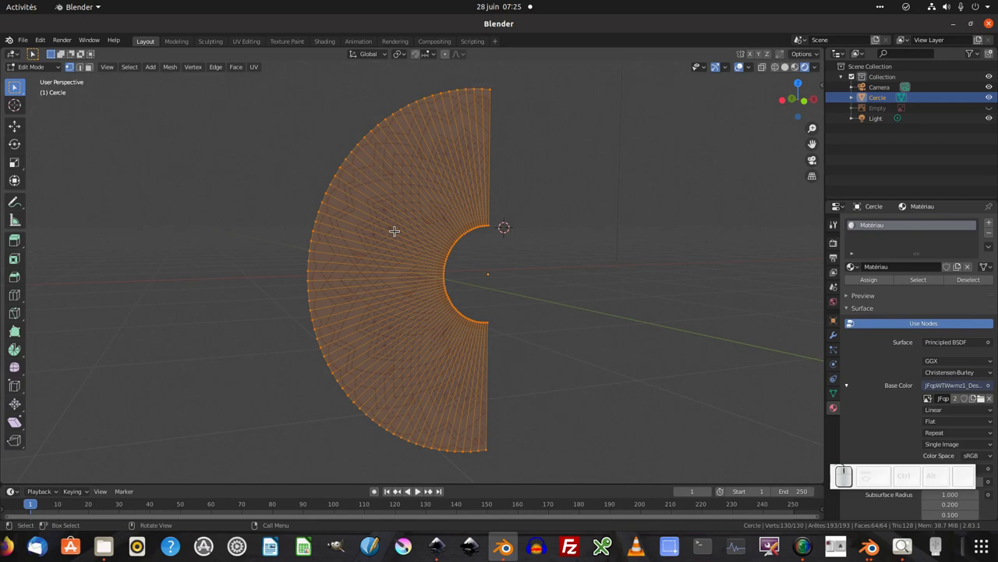
From front view flatten the outer arc vertices into a straight line with S X 0.
{"action": "key", "text": "KP_1"}
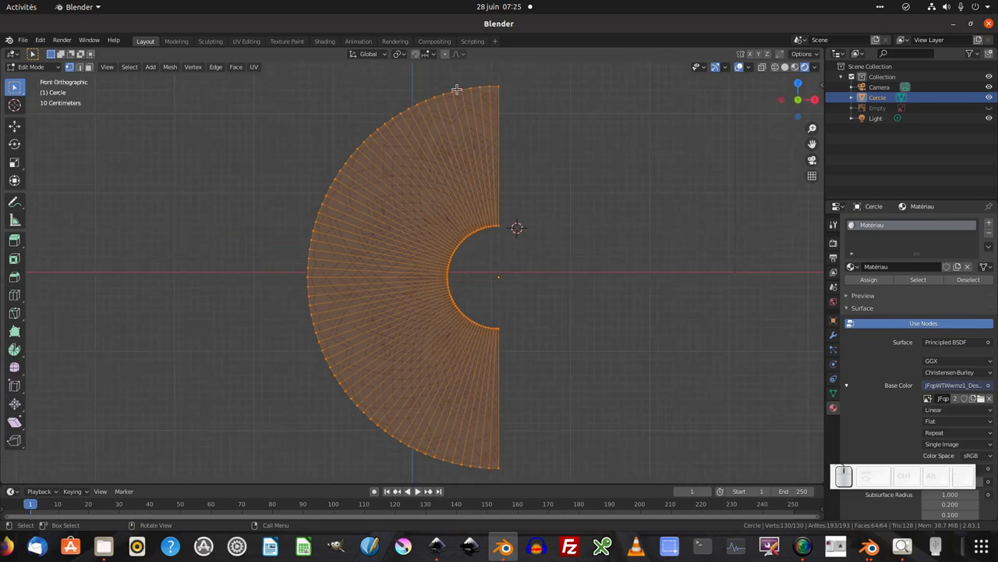
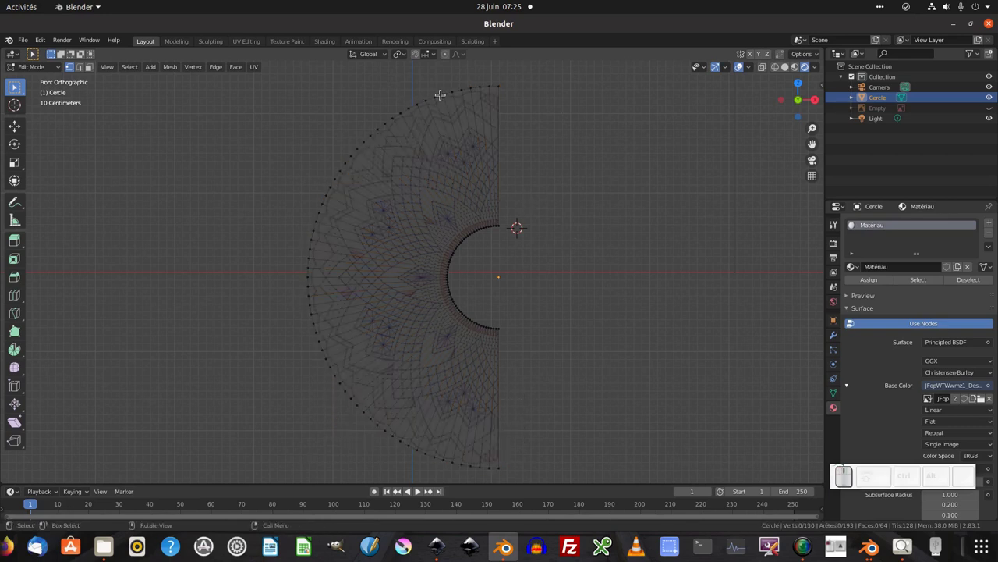
{"action": "left_click", "coordinate": [442, 94]}
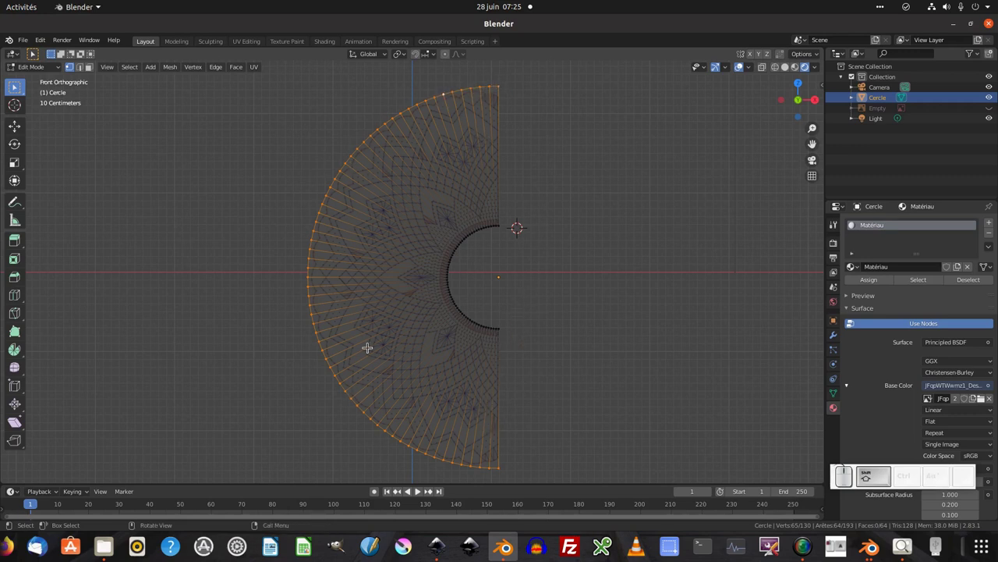
{"action": "key", "text": "s"}
{"action": "key", "text": "x"}
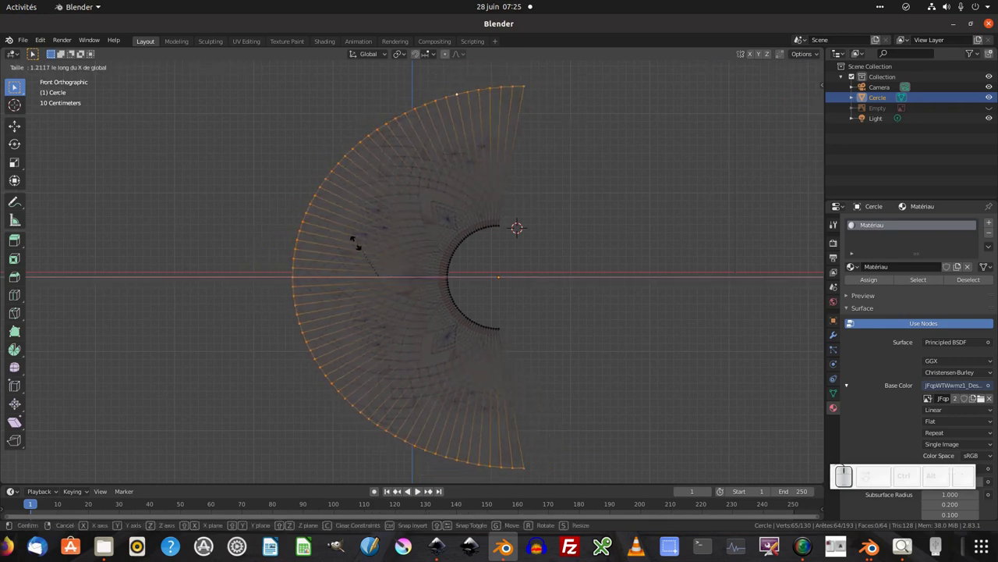
{"action": "key", "text": "KP_0"}
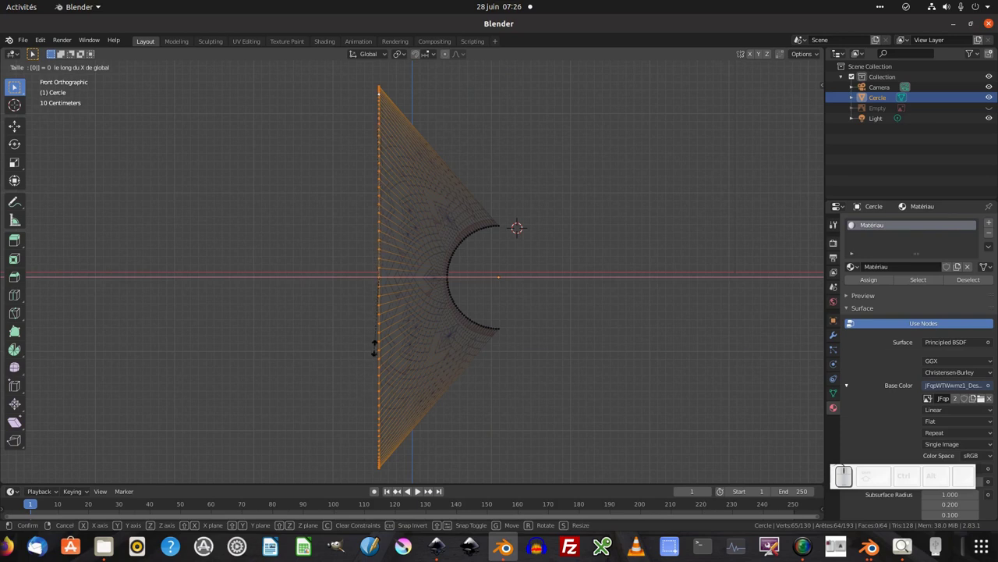
{"action": "key", "text": "Return"}
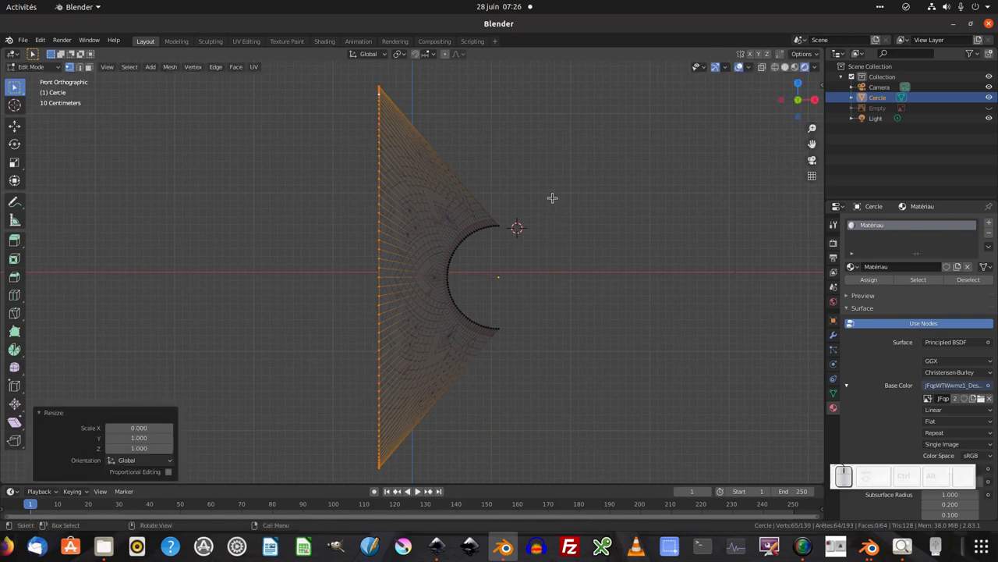
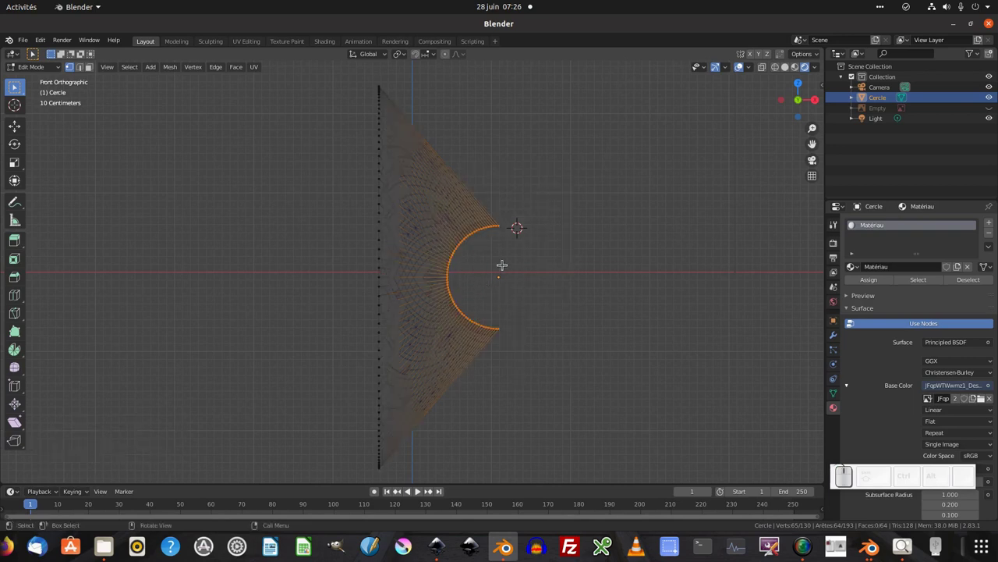
Flatten the inner arc to zero width the same way, then stretch it to the strip's full height.
{"action": "key", "text": "s"}
{"action": "key", "text": "x"}
{"action": "key", "text": "KP_0"}
{"action": "key", "text": "Return"}
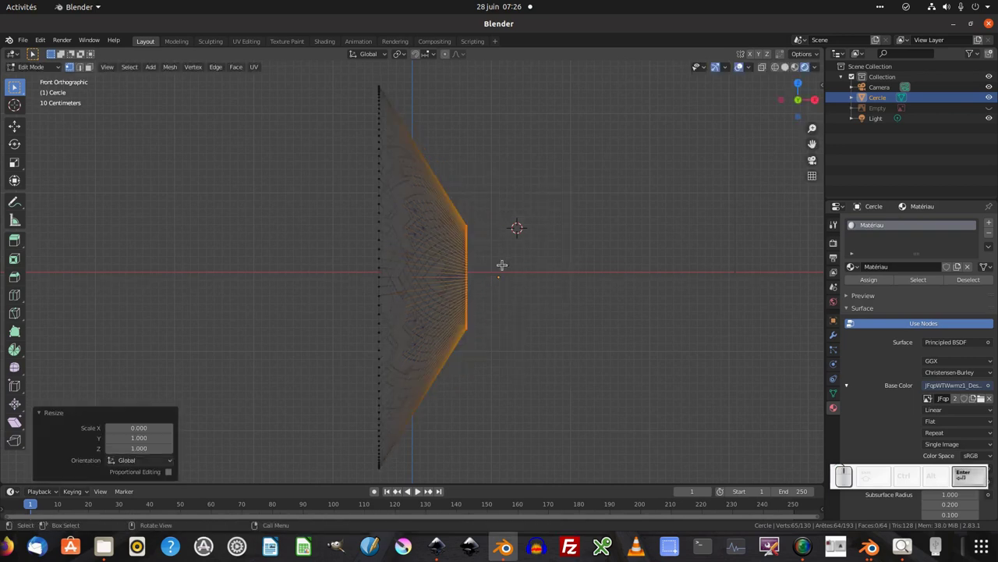
{"action": "key", "text": "s"}
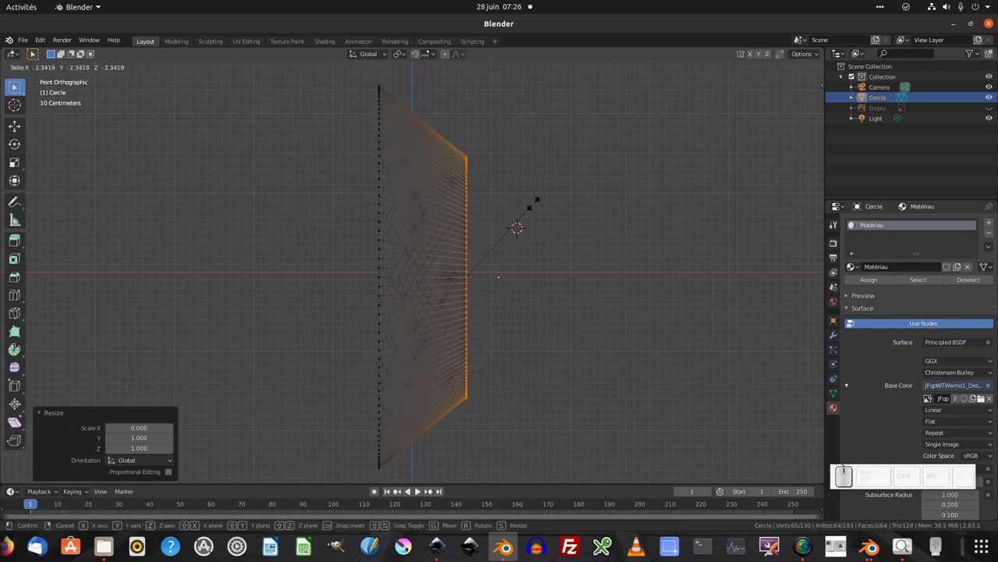
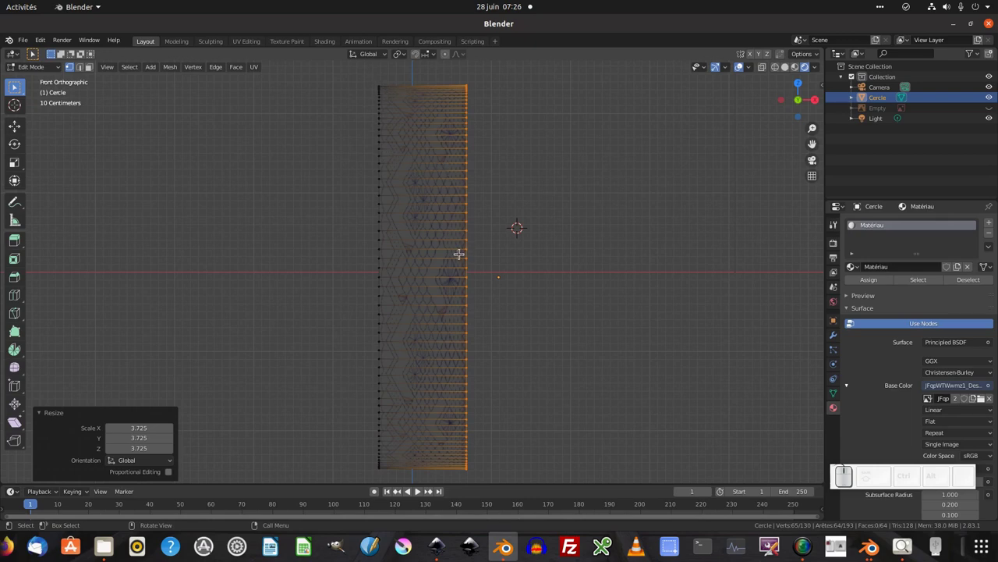
{"action": "key", "text": "Tab"}
{"action": "scroll", "scroll_direction": "up", "scroll_amount": 3}
{"action": "scroll", "scroll_direction": "down", "scroll_amount": 3}
{"action": "scroll", "scroll_direction": "up", "scroll_amount": 3}
{"action": "scroll", "scroll_direction": "up", "scroll_amount": 3}
{"action": "scroll", "scroll_direction": "down", "scroll_amount": 3}
{"action": "scroll", "scroll_direction": "down", "scroll_amount": 3}
{"action": "scroll", "scroll_direction": "up", "scroll_amount": 3}
{"action": "key", "text": "Tab"}
{"action": "left_click_drag", "start_coordinate": [503, 139], "coordinate": [515, 172]}
{"action": "key", "text": "1"}
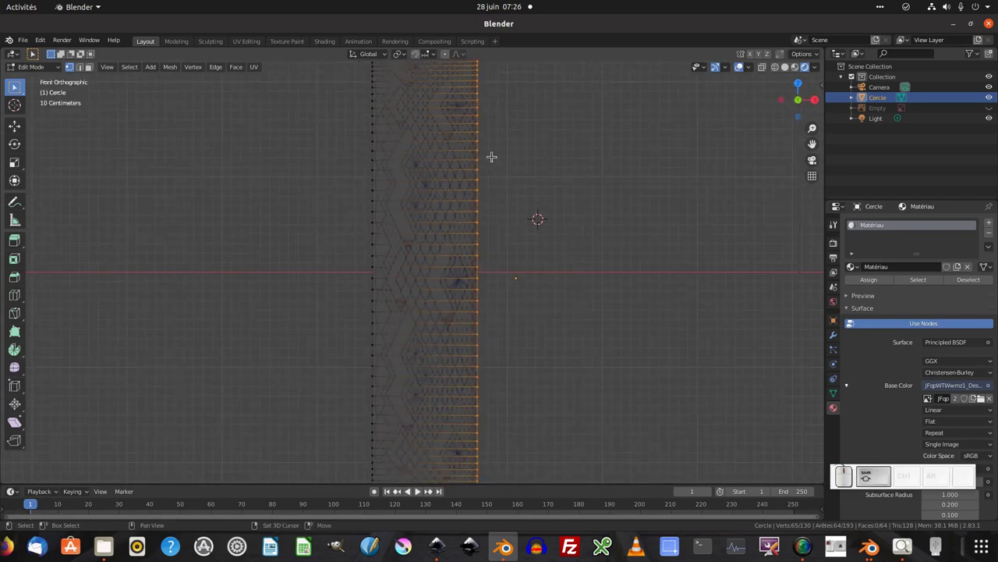
{"action": "left_click_drag", "start_coordinate": [493, 157], "coordinate": [465, 158]}
{"action": "middle_click", "coordinate": [465, 159]}
{"action": "scroll", "scroll_direction": "up", "scroll_amount": 3}
{"action": "middle_click", "coordinate": [543, 91]}
{"action": "left_click_drag", "start_coordinate": [554, 106], "coordinate": [582, 170]}
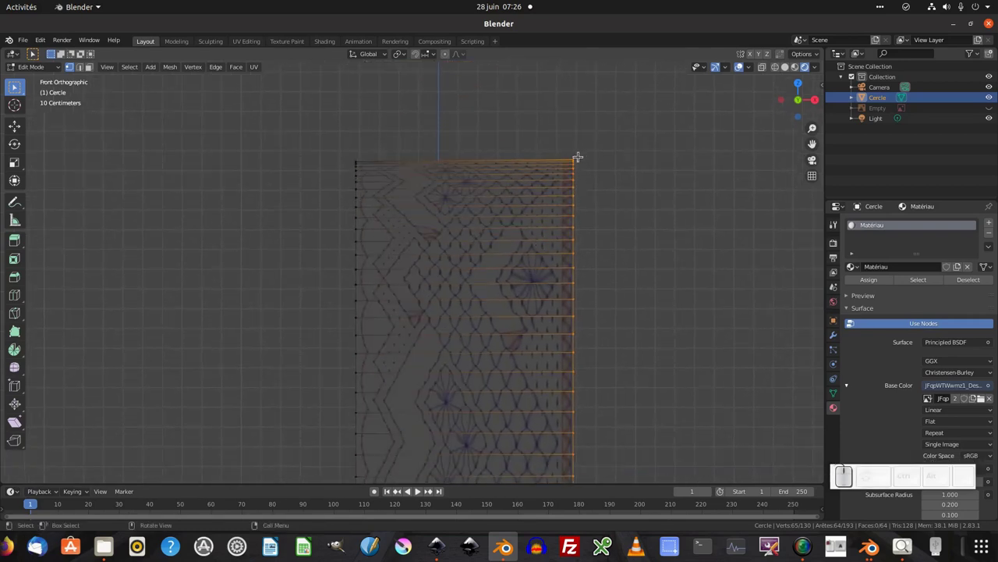
{"action": "scroll", "scroll_direction": "down", "scroll_amount": 3}
{"action": "middle_click", "coordinate": [542, 358]}
In Edit > Preferences > Add-ons filter for 'loop', confirm Mesh: LoopTools is enabled and close Preferences.
{"action": "left_click_drag", "start_coordinate": [542, 343], "coordinate": [180, 91]}
{"action": "left_click", "coordinate": [47, 39]}
{"action": "left_click", "coordinate": [57, 193]}
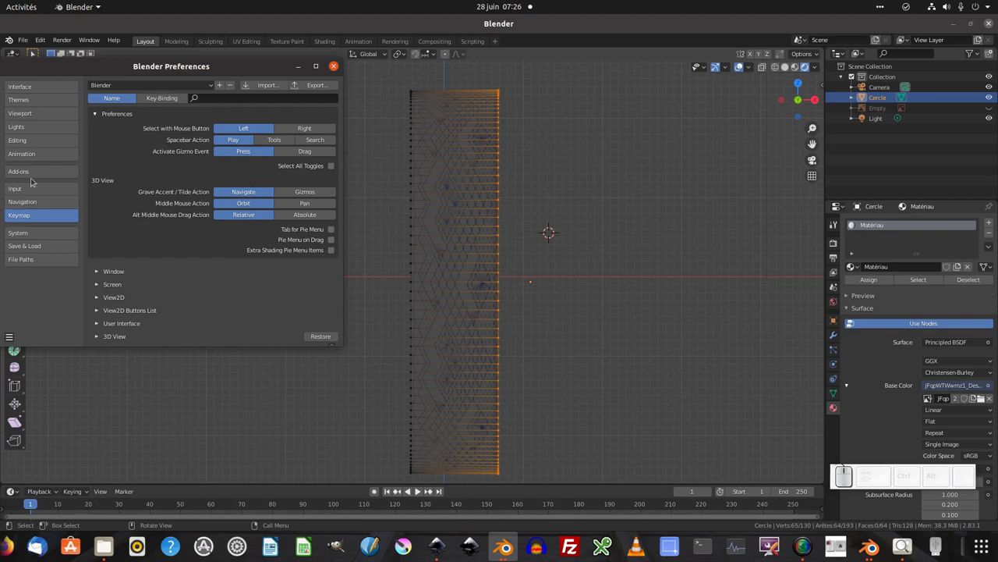
{"action": "left_click", "coordinate": [30, 176]}
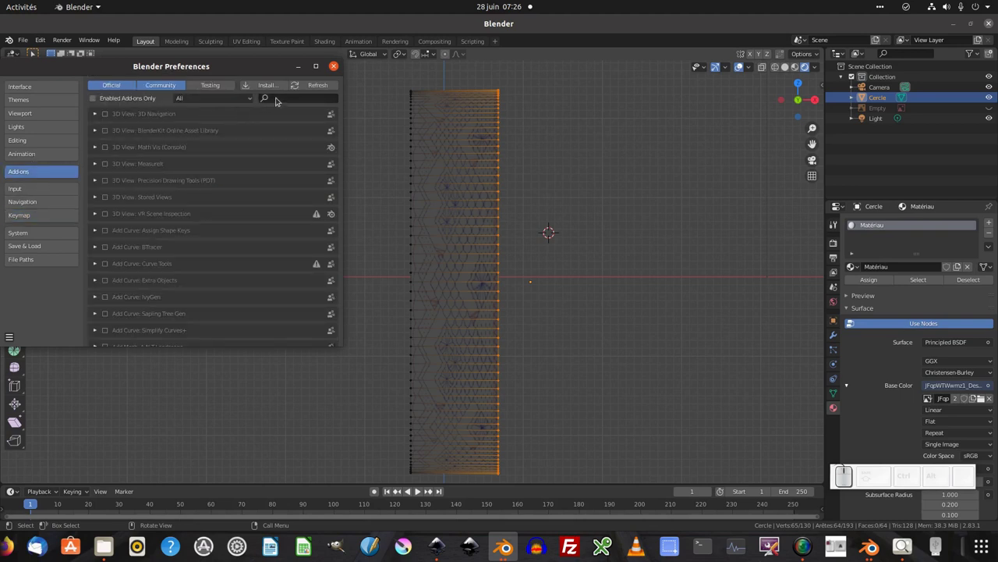
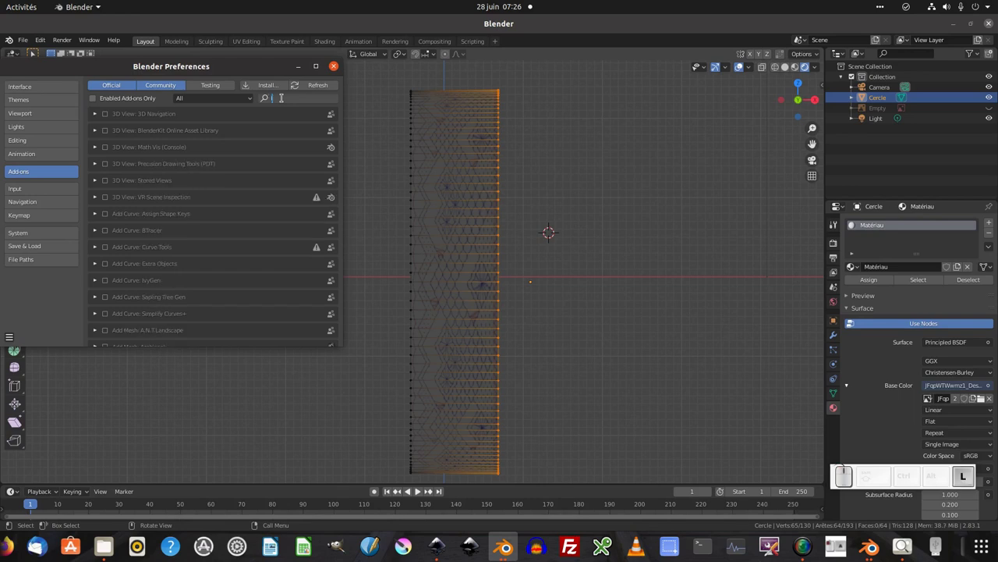
{"action": "key", "text": "o"}
{"action": "key", "text": "p"}
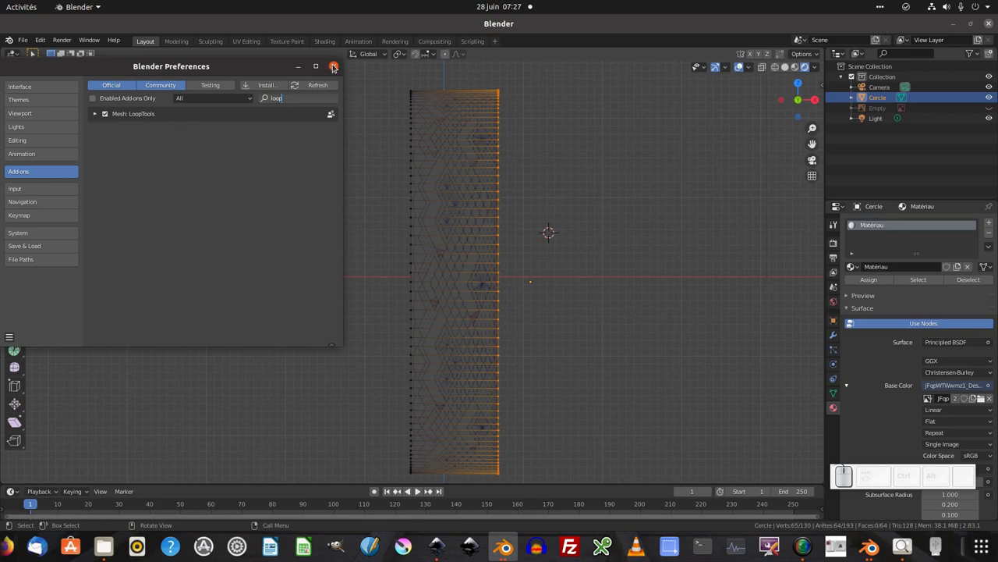
{"action": "left_click", "coordinate": [338, 65]}
Apply LoopTools Space to the right-edge vertices, then to the box-selected left-edge vertices.
{"action": "right_click", "coordinate": [503, 181]}
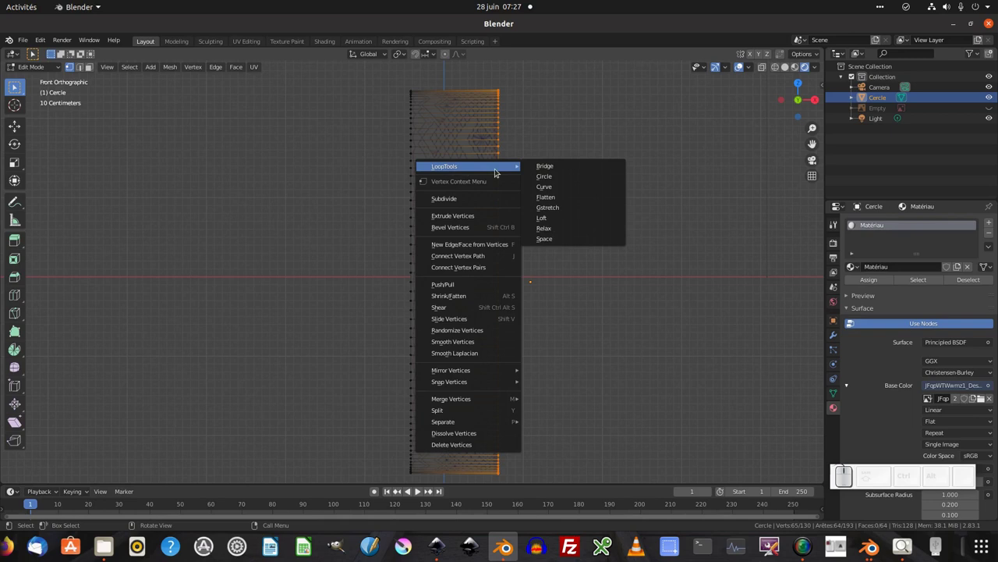
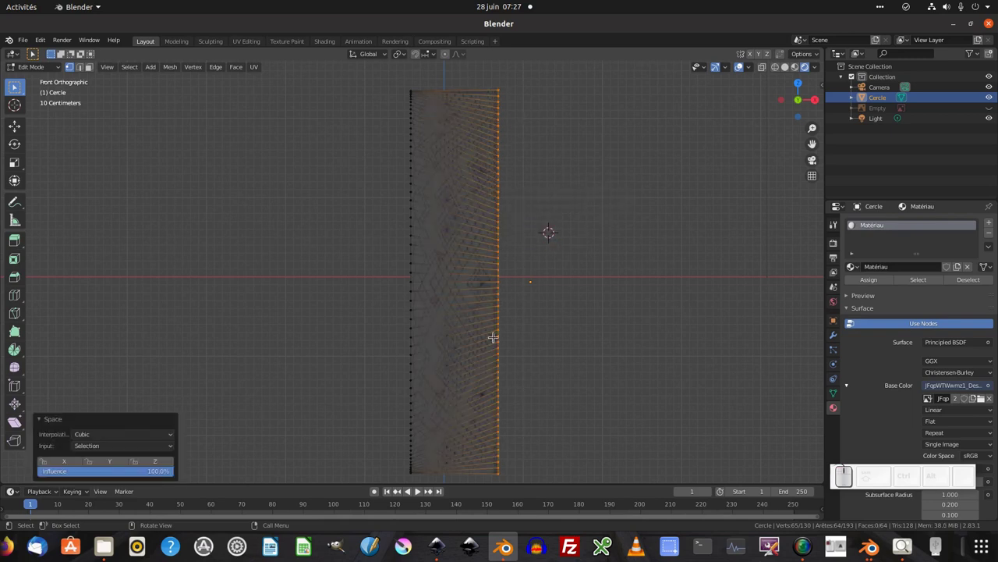
{"action": "left_click_drag", "start_coordinate": [394, 163], "coordinate": [406, 286]}
{"action": "right_click", "coordinate": [411, 266]}
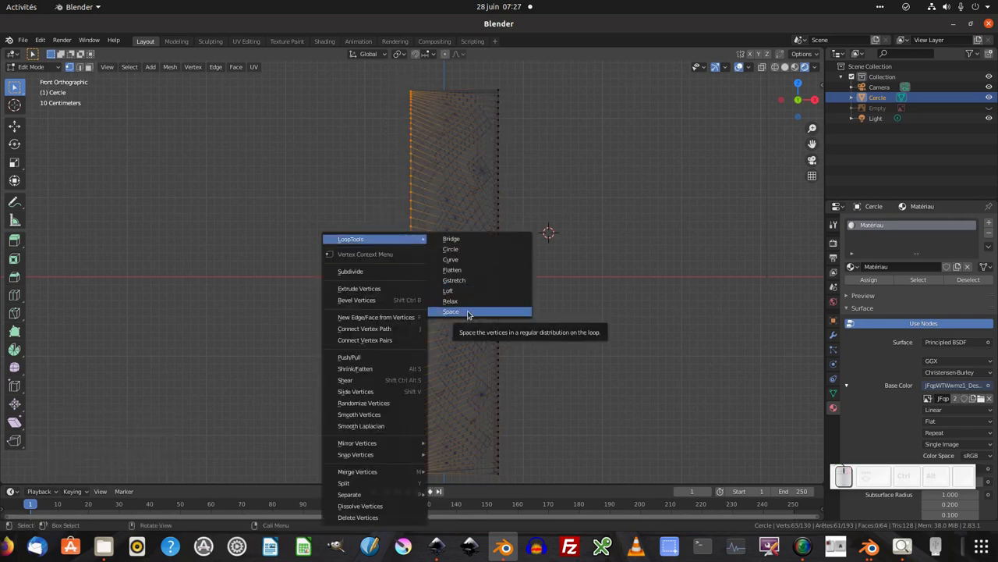
{"action": "left_click", "coordinate": [472, 312]}
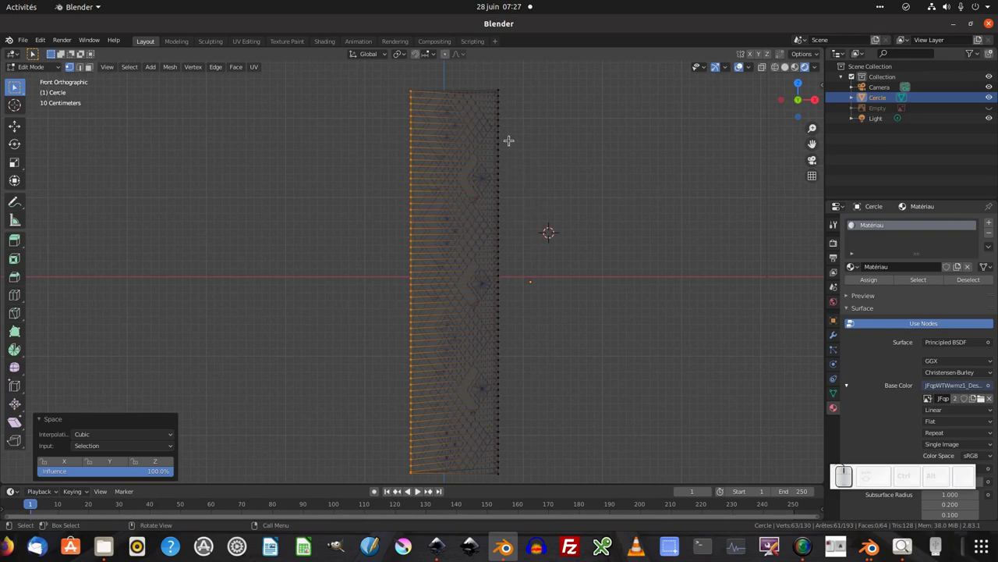
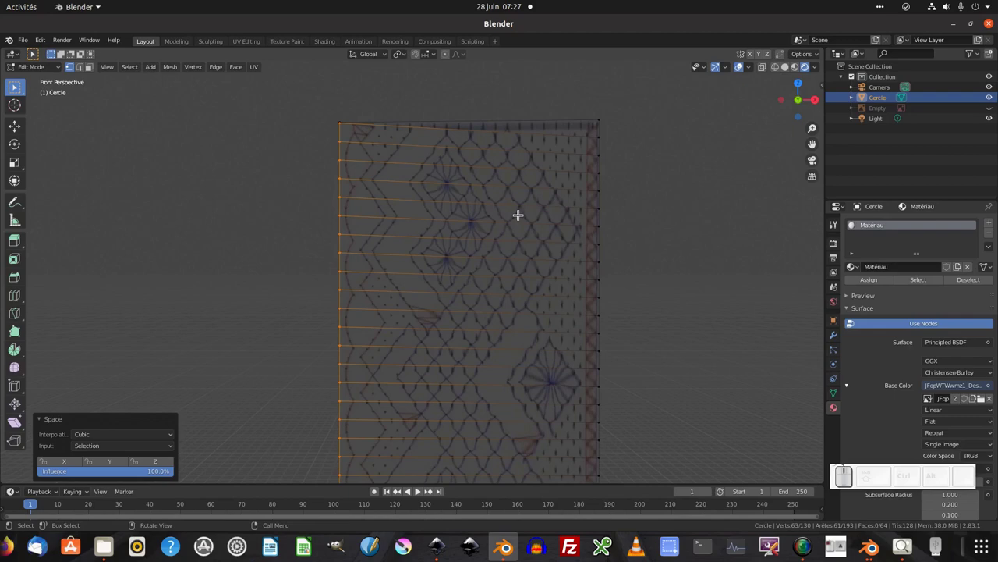
Grab the strip's top corner vertex and move it level so the top edge runs square.
{"action": "key", "text": "a"}
{"action": "key", "text": "ctrl+z"}
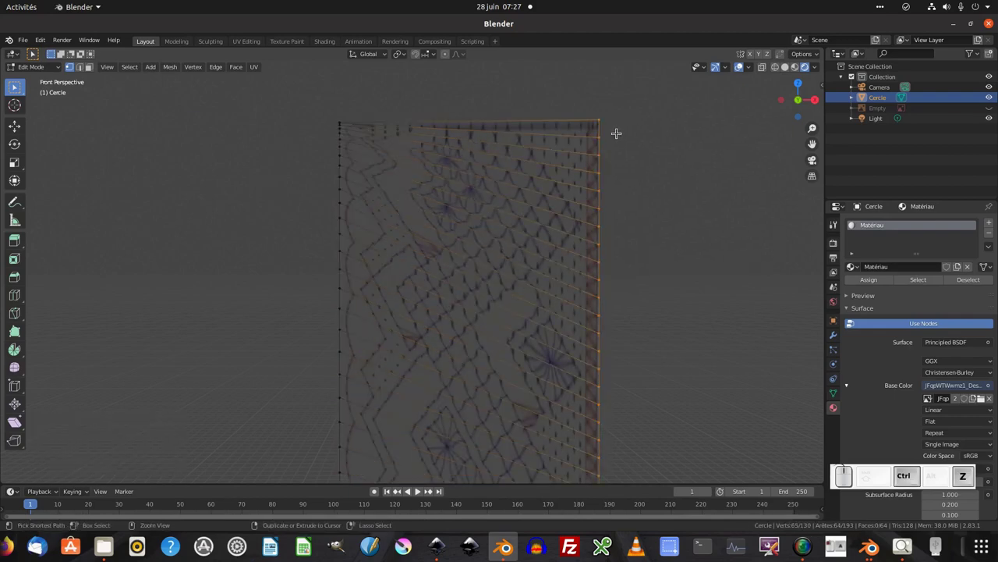
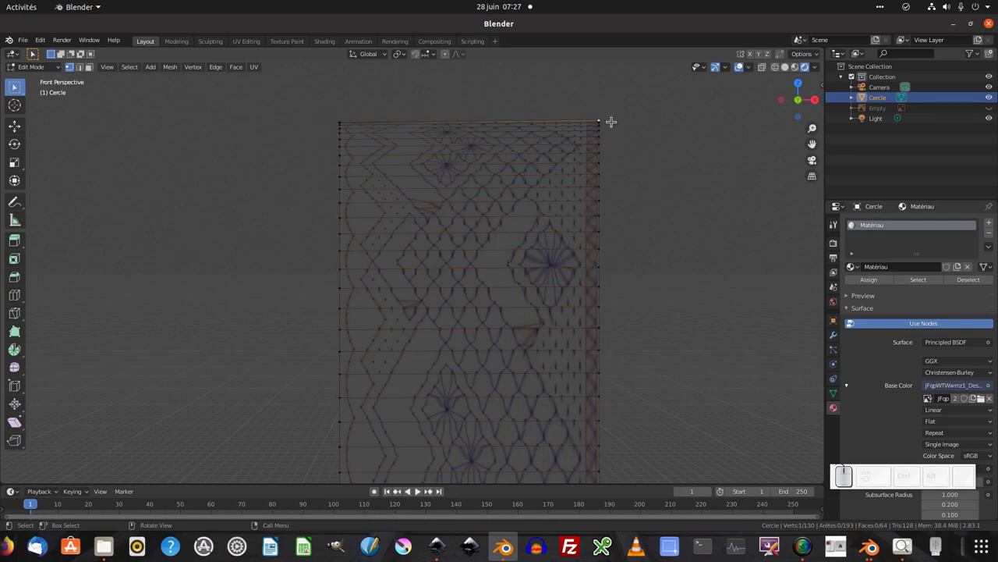
{"action": "key", "text": "g"}
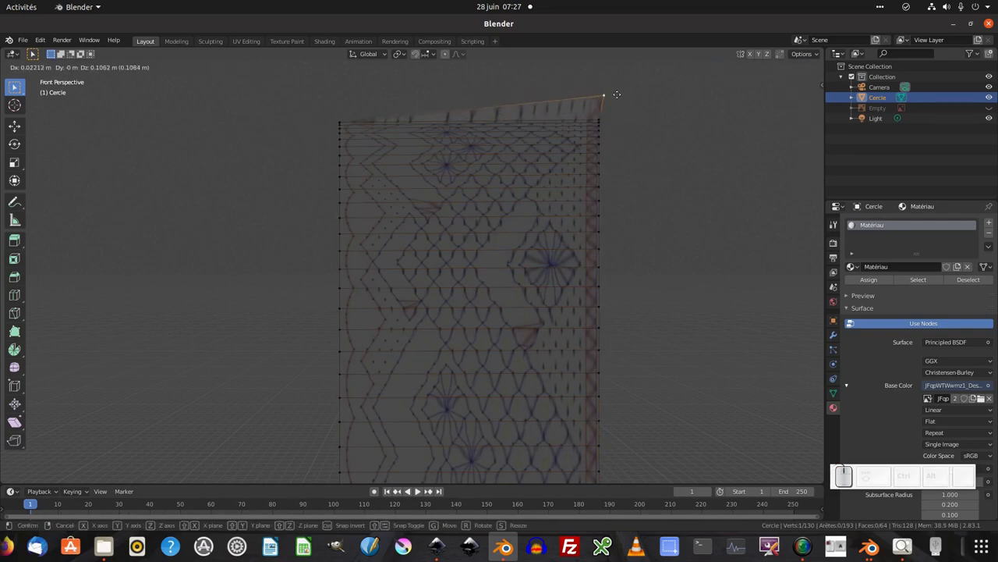
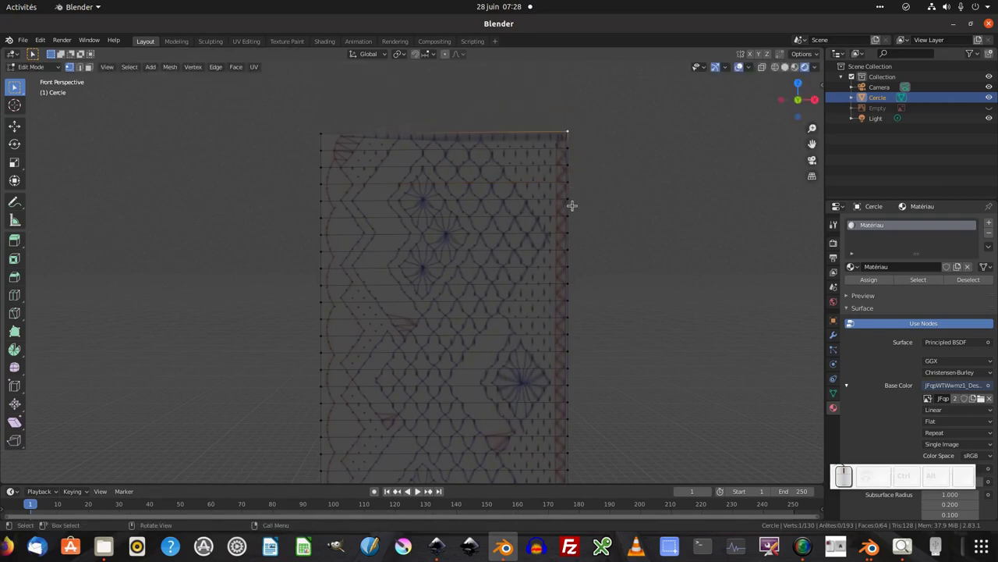
{"action": "scroll", "scroll_direction": "down", "scroll_amount": 3}
Select all vertices, rotate the strip exactly 90 degrees to horizontal, and return to Object Mode.
{"action": "key", "text": "ctrl+z"}
{"action": "scroll", "scroll_direction": "down", "scroll_amount": 3}
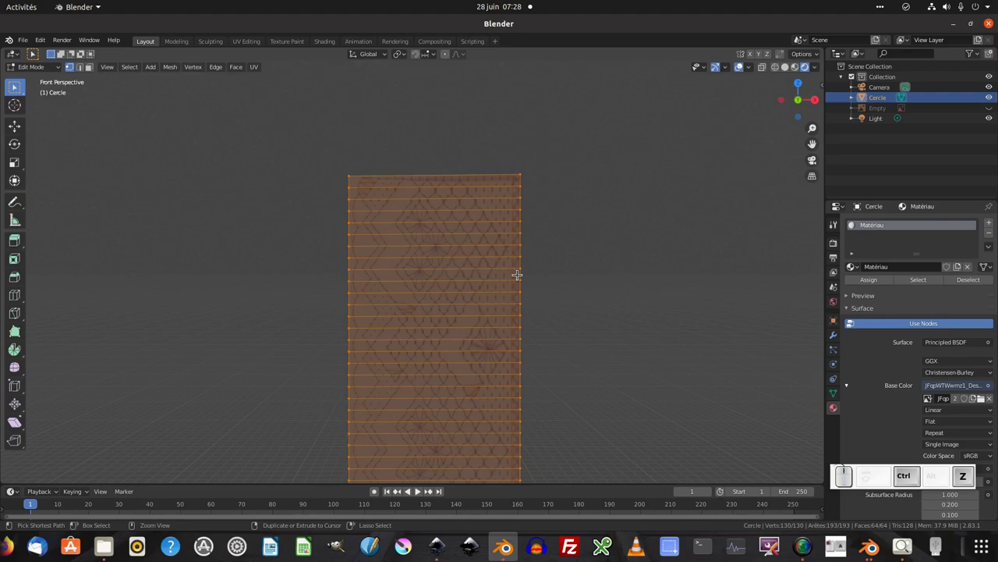
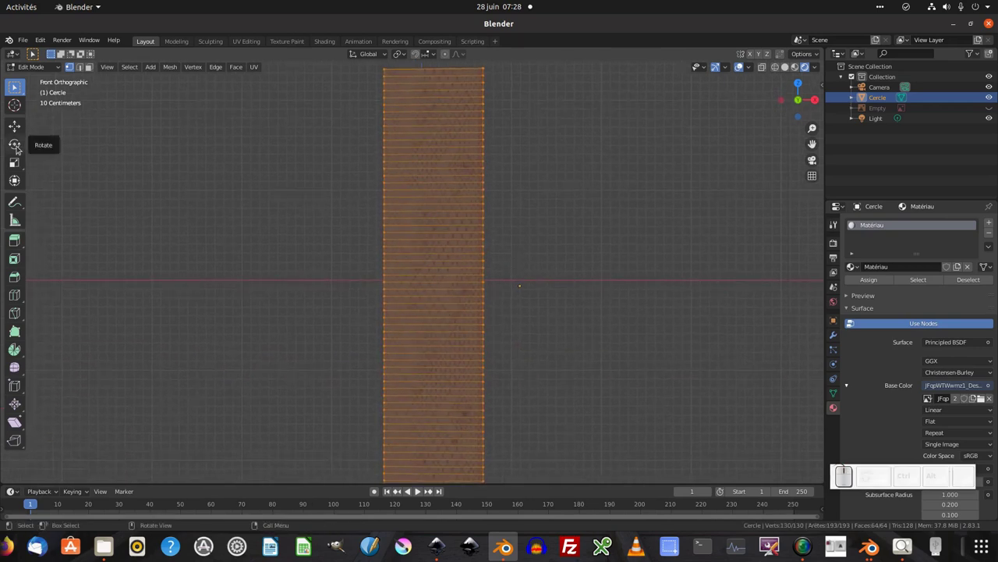
{"action": "key", "text": "r"}
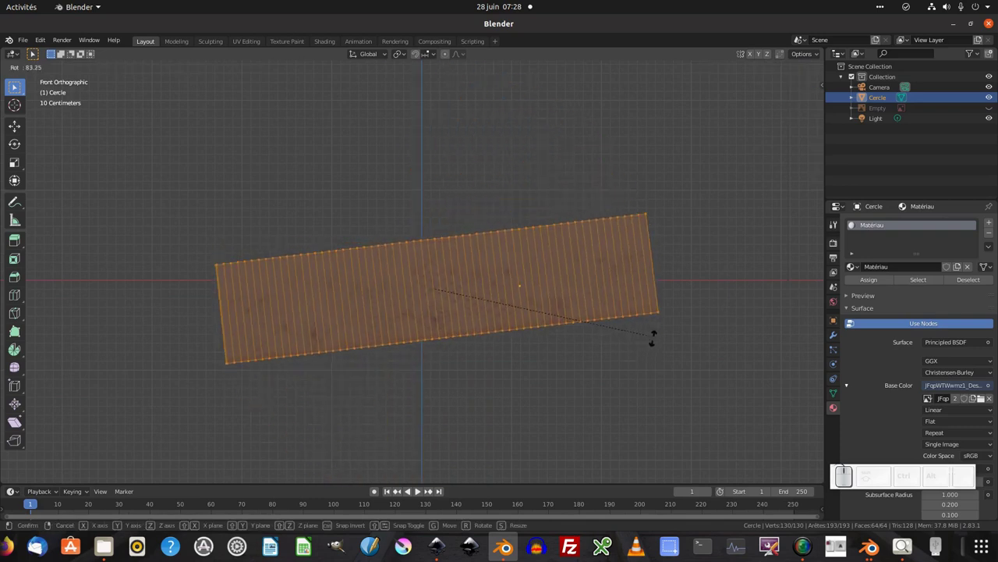
{"action": "key", "text": "KP_9"}
{"action": "key", "text": "KP_0"}
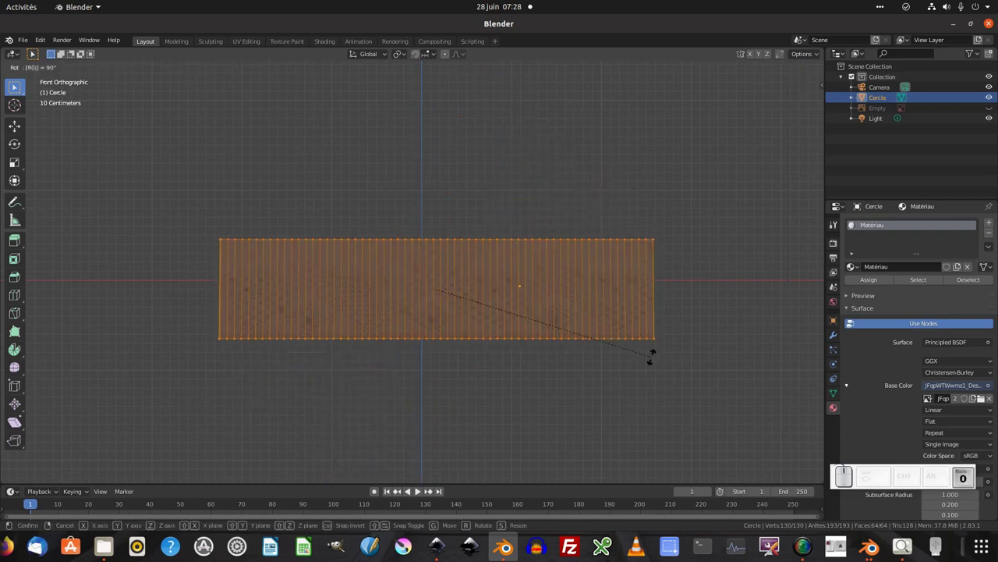
{"action": "key", "text": "Return"}
{"action": "key", "text": "Tab"}
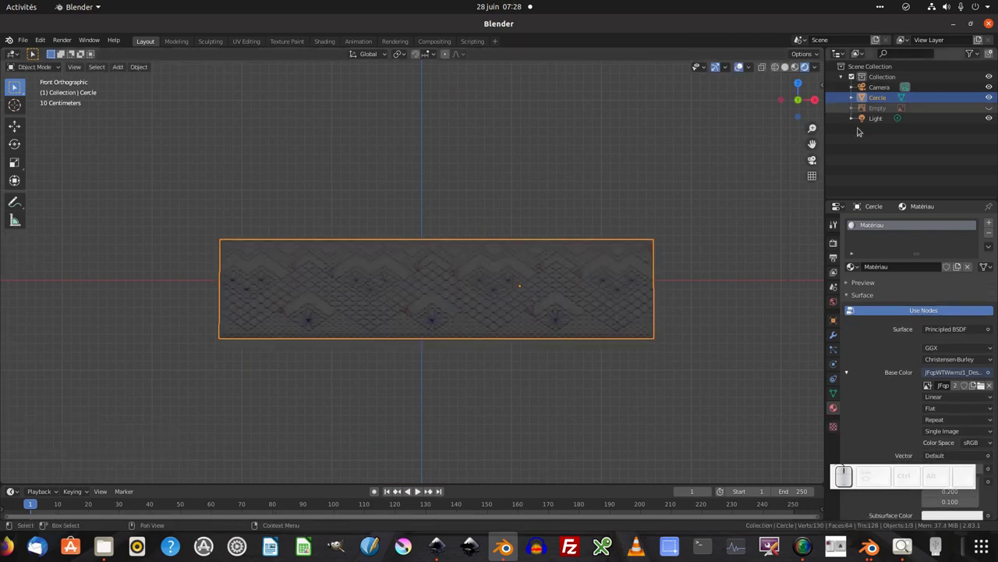
Look through the scene camera and select the camera by its border.
{"action": "scroll", "scroll_direction": "down", "scroll_amount": 3}
{"action": "scroll", "scroll_direction": "up", "scroll_amount": 3}
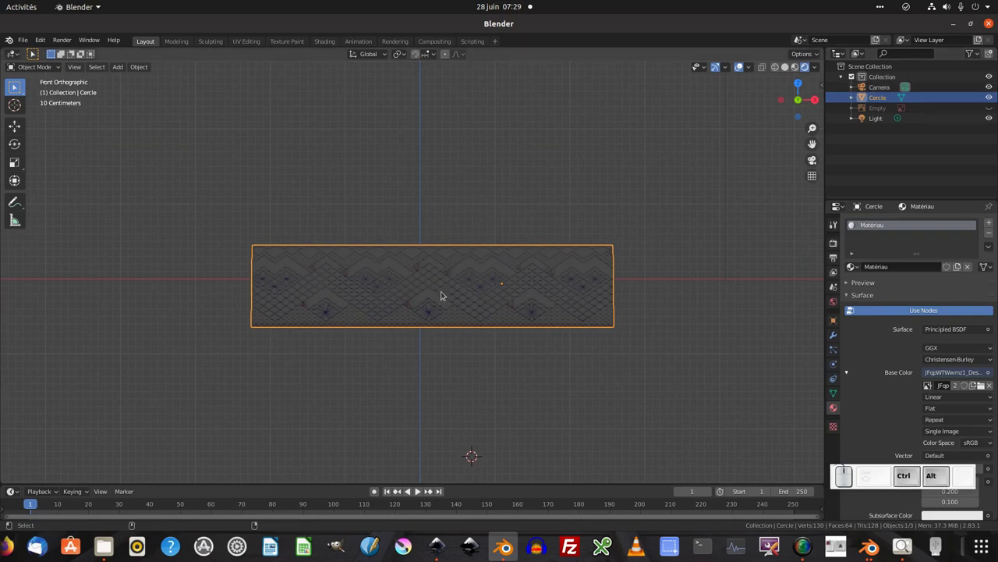
{"action": "key", "text": "ctrl+alt+KP_0"}
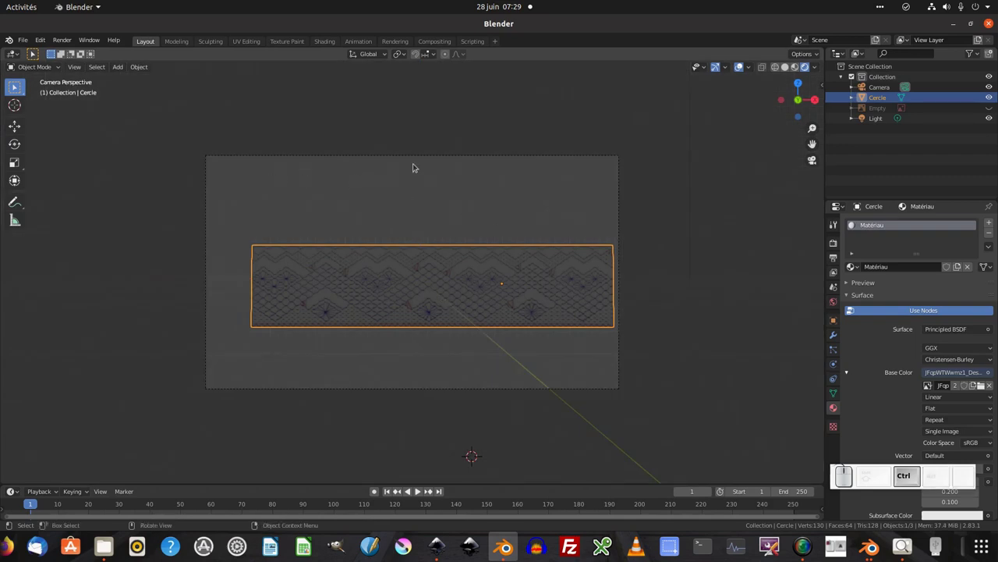
{"action": "left_click", "coordinate": [540, 157]}
{"action": "left_click", "coordinate": [866, 87]}
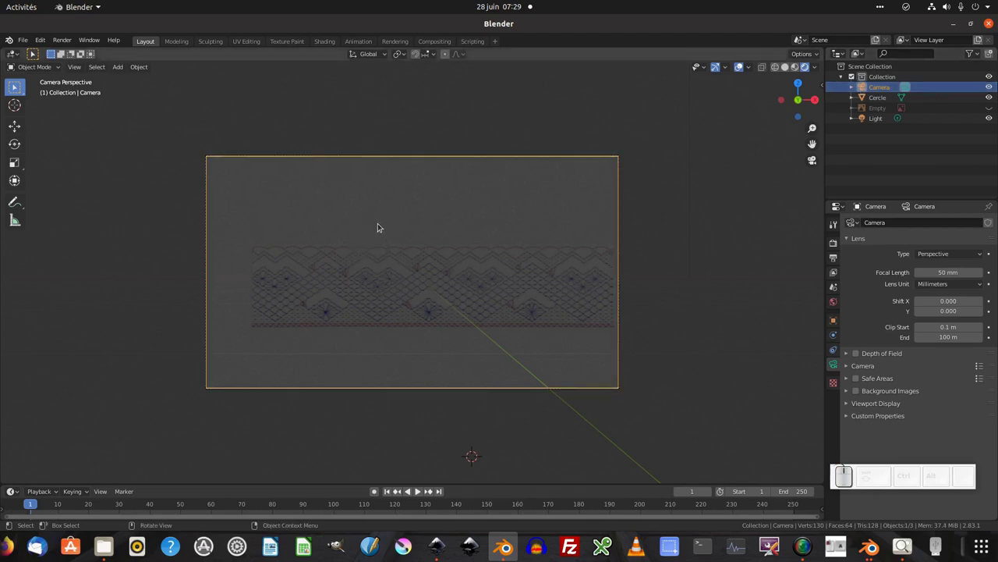
Move the camera twice so the horizontal lace band spans its frame, then check from front view.
{"action": "key", "text": "g"}
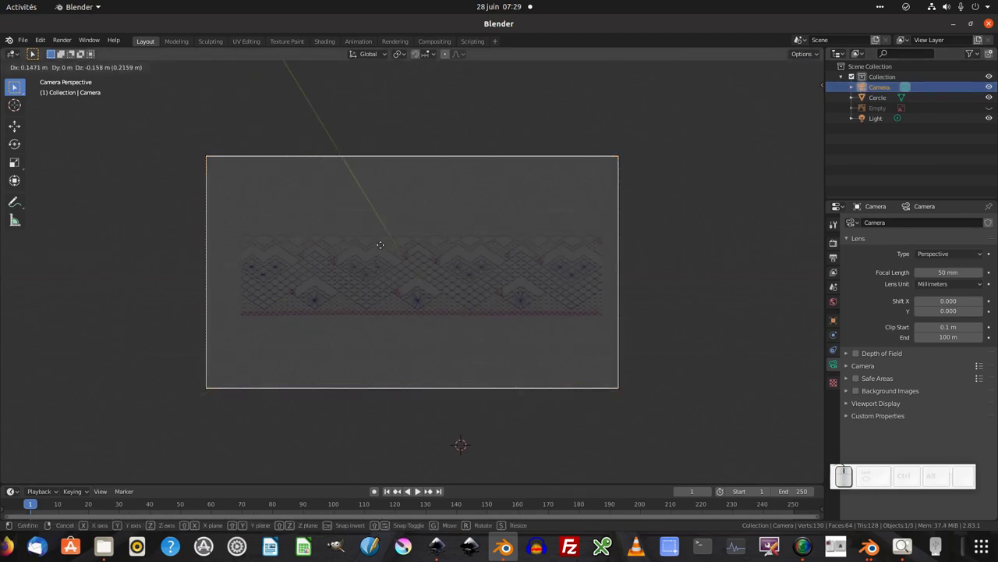
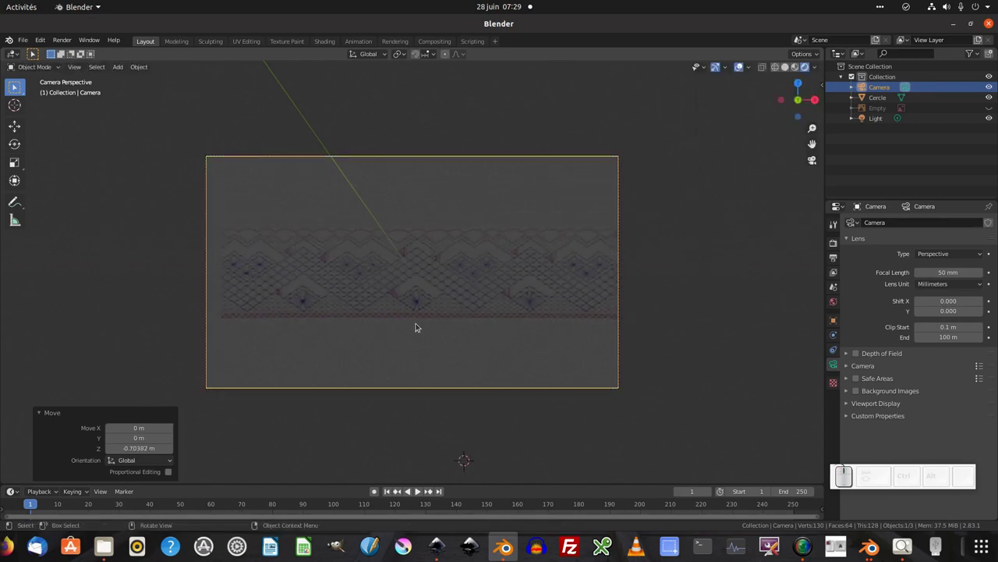
{"action": "key", "text": "g"}
{"action": "left_click", "coordinate": [426, 323]}
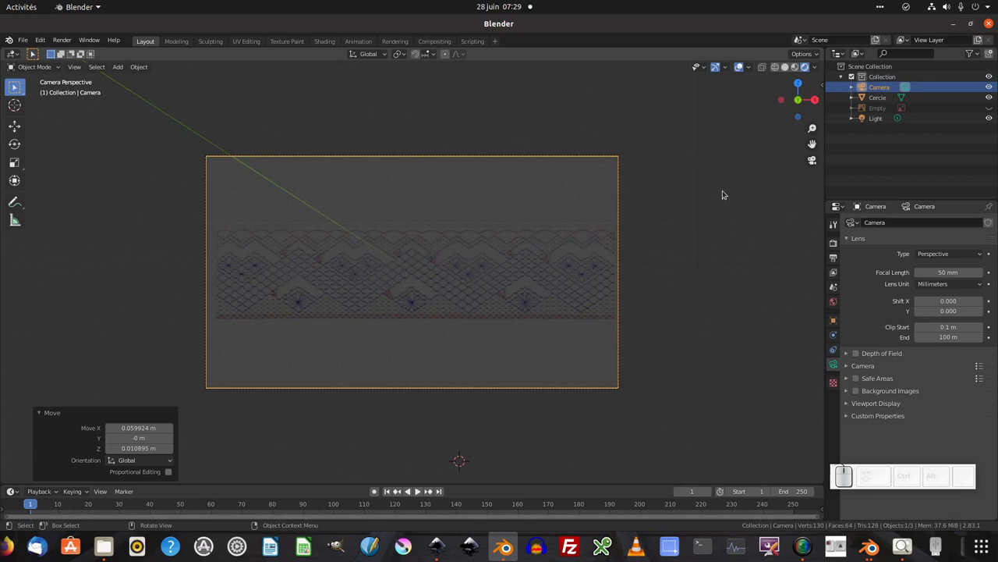
{"action": "left_click", "coordinate": [816, 160]}
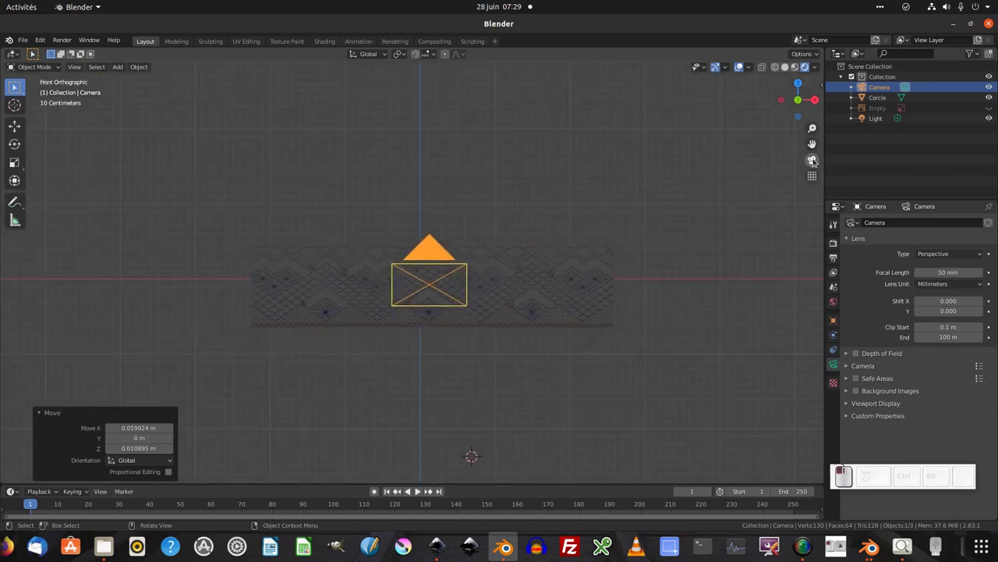
Back in camera view, show the Render and Output properties confirming 1920x1080 at 100%.
{"action": "left_click", "coordinate": [817, 159]}
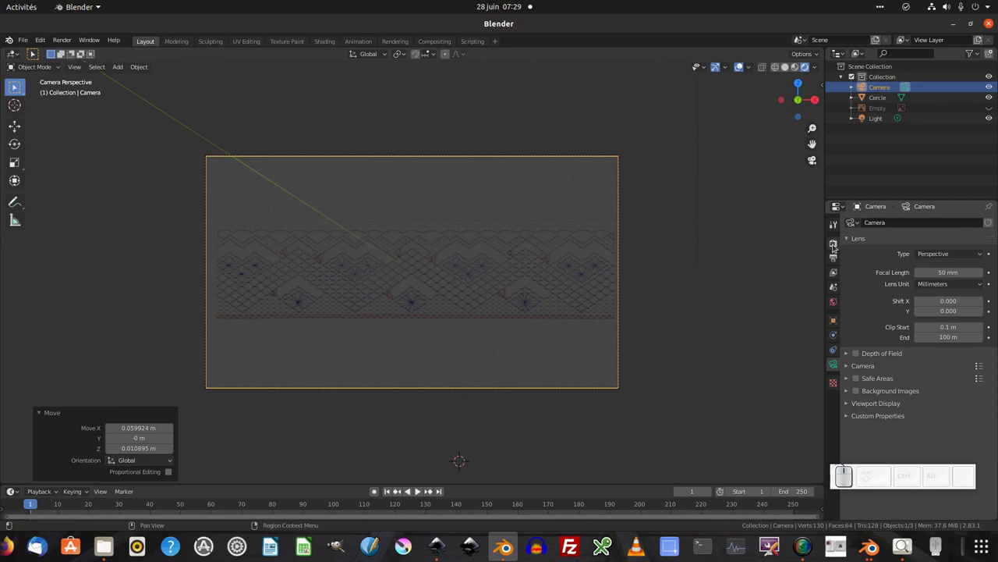
{"action": "left_click", "coordinate": [837, 245]}
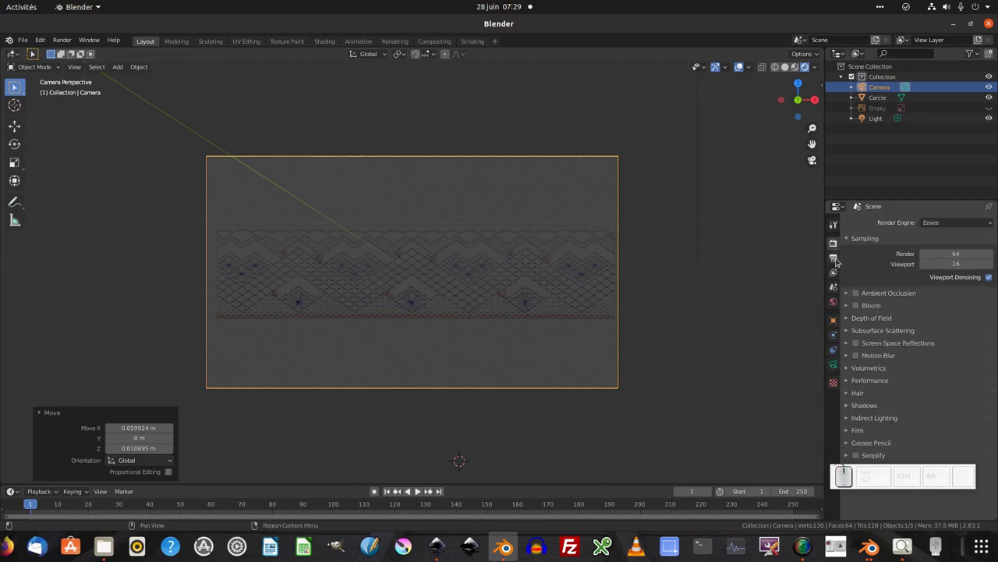
{"action": "left_click", "coordinate": [838, 259]}
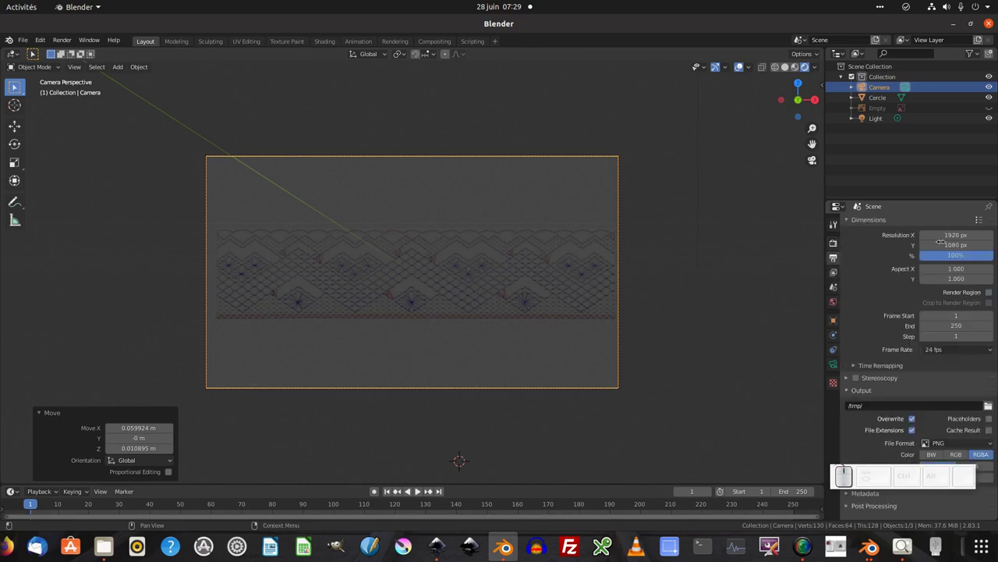
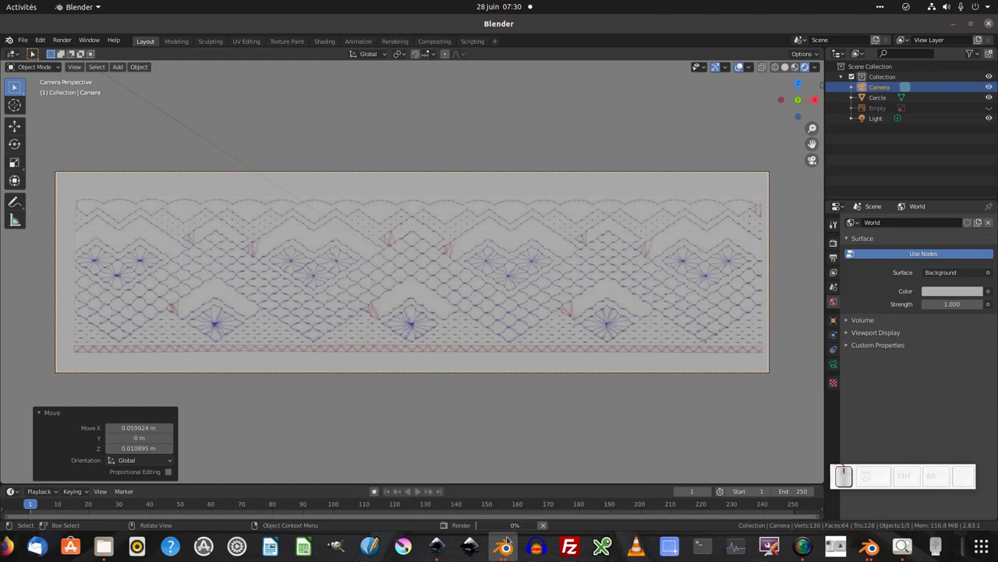
Open Image > Save As in the Render window to get the file browser for the lace render.
{"action": "left_click", "coordinate": [510, 548]}
{"action": "left_click", "coordinate": [510, 548]}
{"action": "left_click", "coordinate": [560, 474]}
{"action": "scroll", "scroll_direction": "down", "scroll_amount": 3}
{"action": "left_click", "coordinate": [93, 41]}
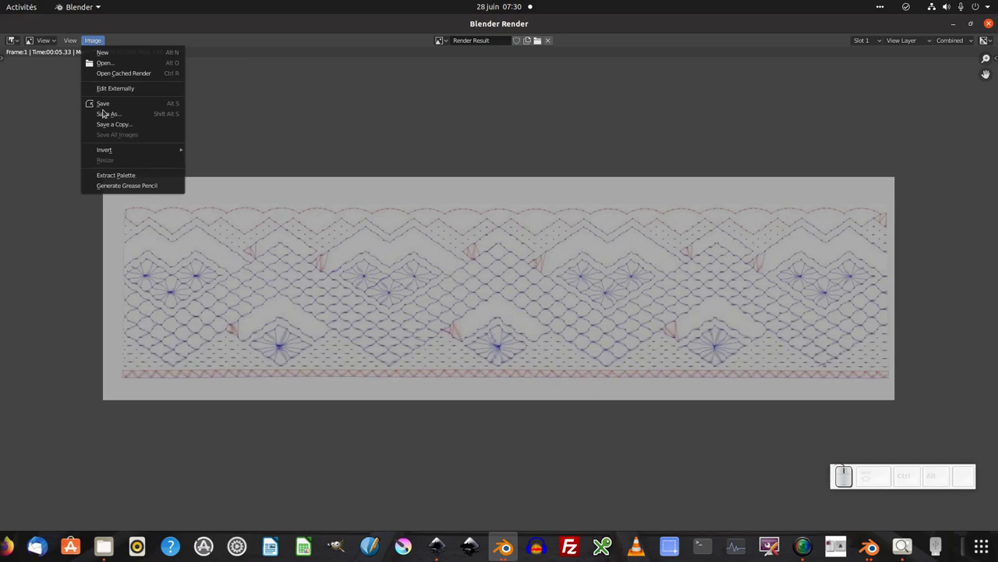
{"action": "left_click", "coordinate": [113, 114]}
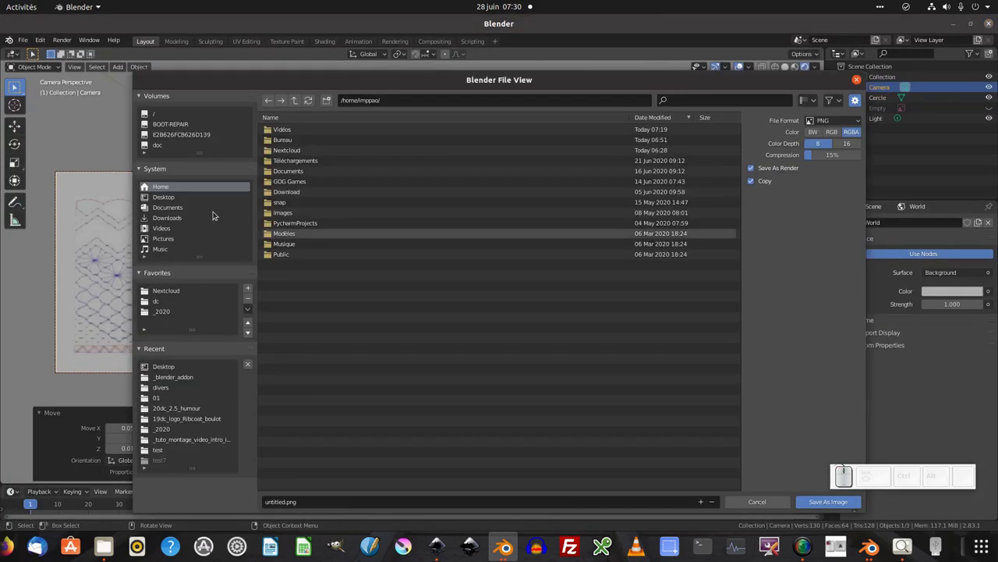
Point the save dialog to the Desktop and select the file name for replacement.
{"action": "left_click", "coordinate": [152, 187]}
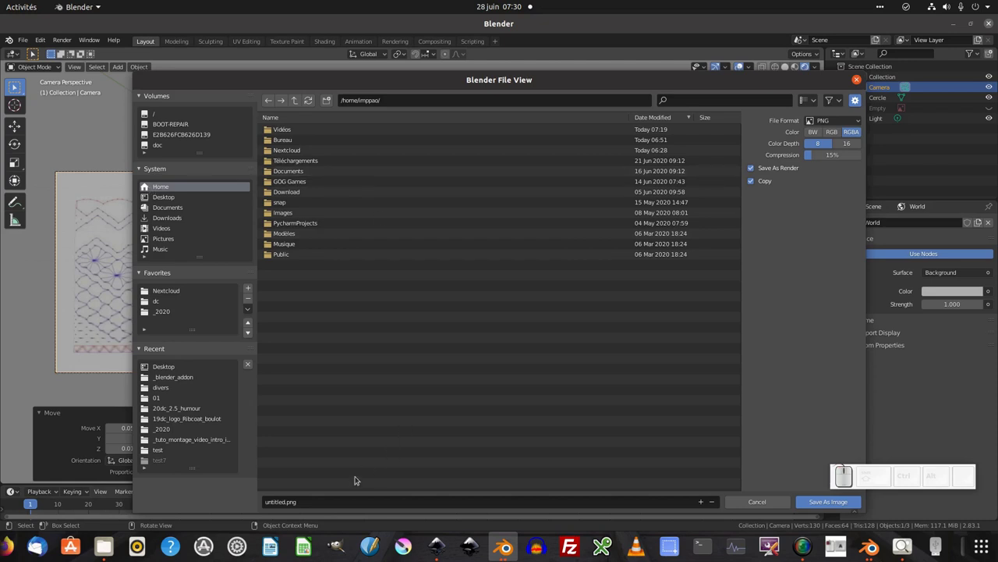
{"action": "left_click", "coordinate": [350, 500]}
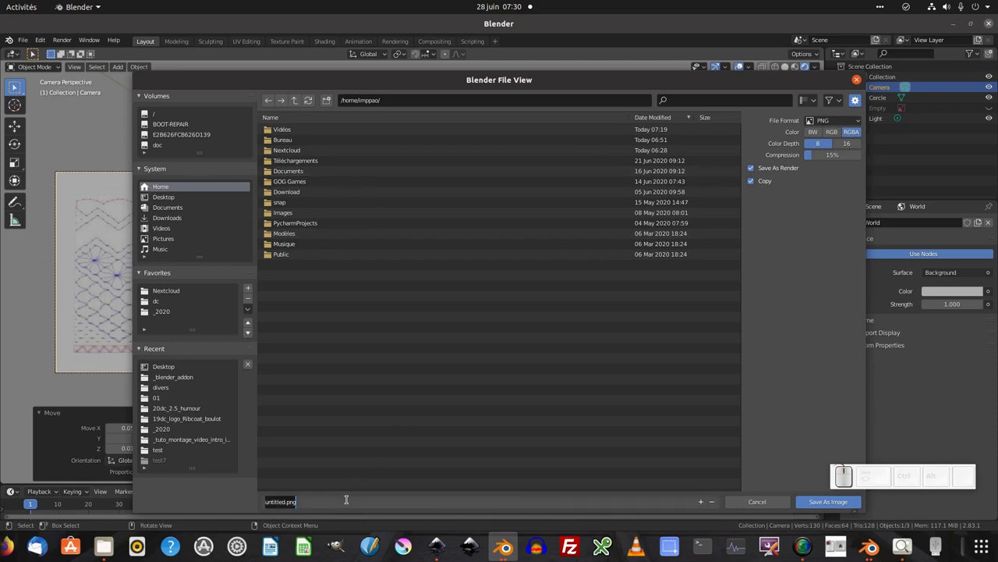
{"action": "double_click", "coordinate": [154, 201]}
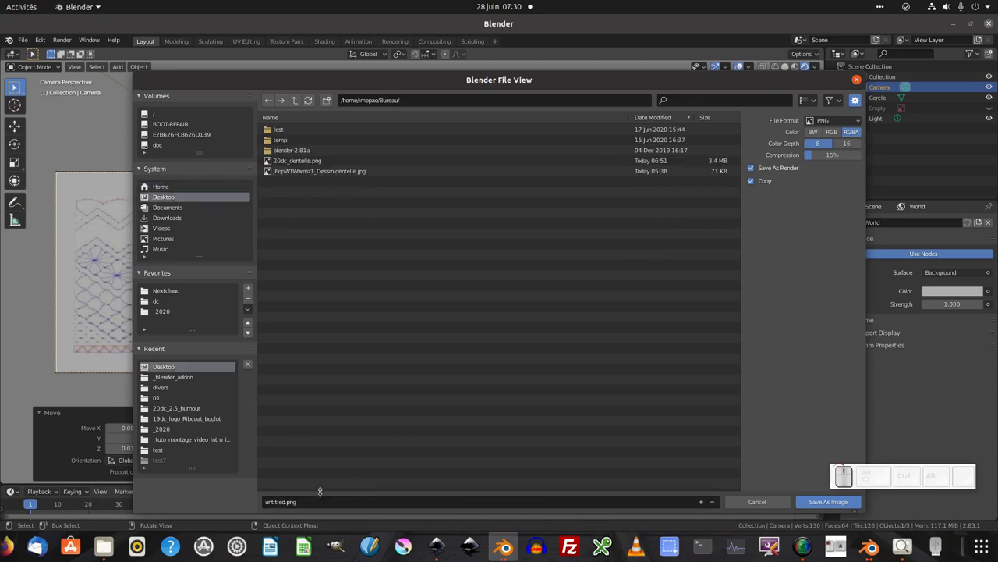
Name the render 20dc_dentelle2 and save it as a PNG.
{"action": "key", "text": "KP_2"}
{"action": "key", "text": "KP_0"}
{"action": "key", "text": "d"}
{"action": "key", "text": "c"}
{"action": "key", "text": "d"}
{"action": "key", "text": "e"}
{"action": "key", "text": "n"}
{"action": "key", "text": "t"}
{"action": "key", "text": "e"}
{"action": "key", "text": "l"}
{"action": "key", "text": "e"}
{"action": "key", "text": "KP_2"}
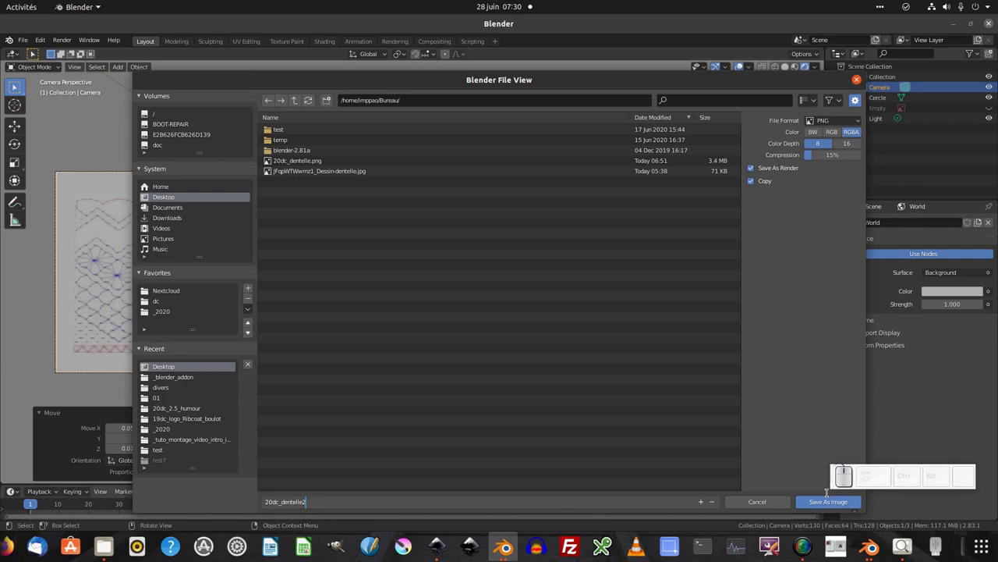